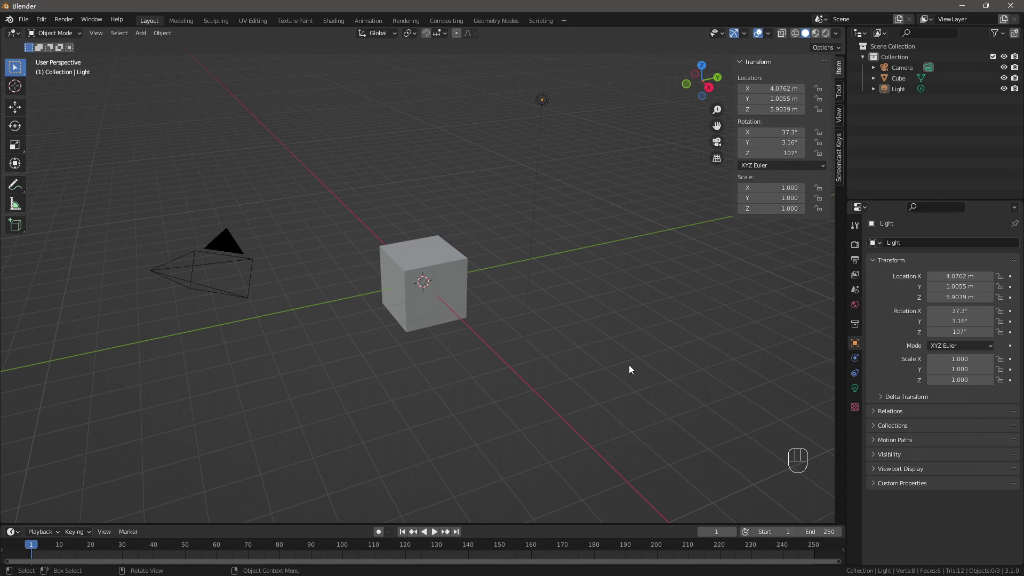
- Delete the default cube and bring up the Add menu's mesh list
{"action": "left_click_drag", "start_coordinate": [410, 253], "coordinate": [720, 415]}
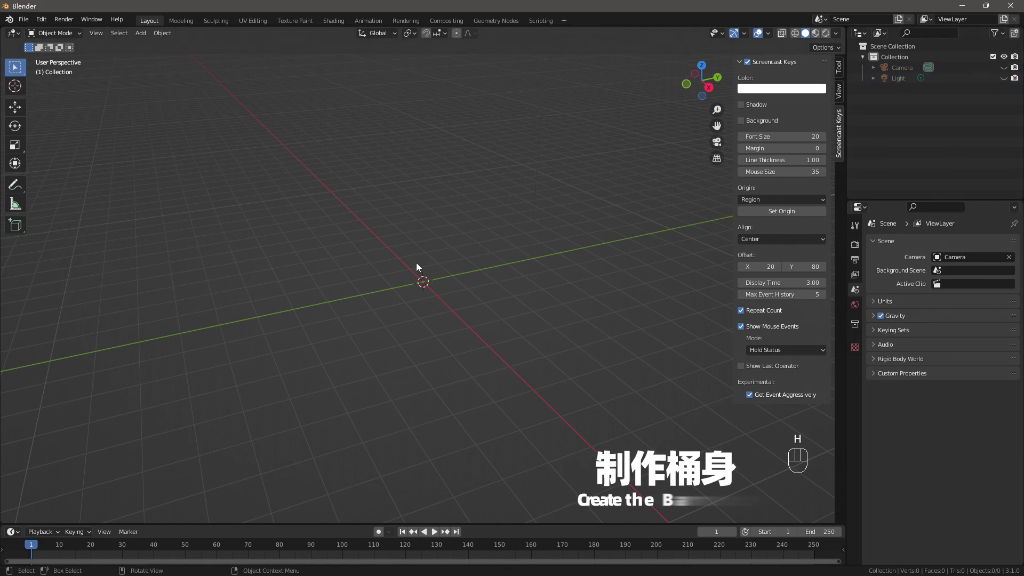
{"action": "key", "text": "shift+a"}
{"action": "key", "text": "shift+a"}
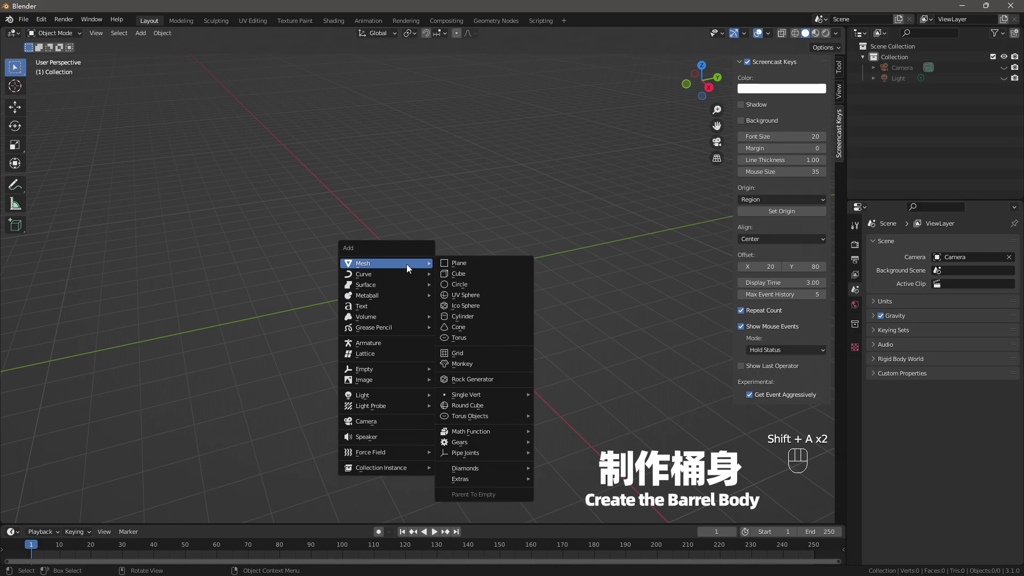
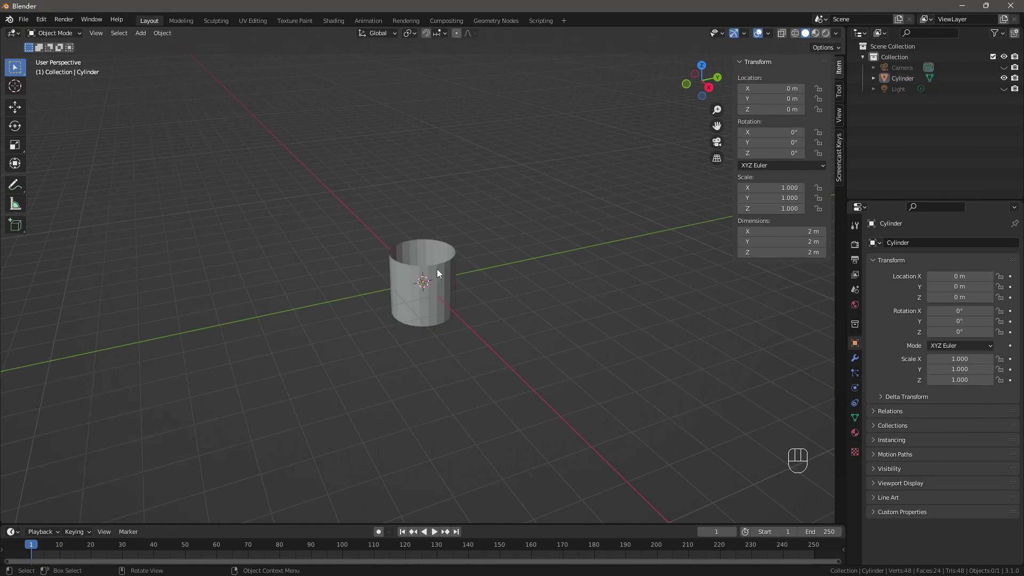
- Edit the cylinder from front view and place two horizontal loop cuts for the bulge
{"action": "key", "text": "Tab"}
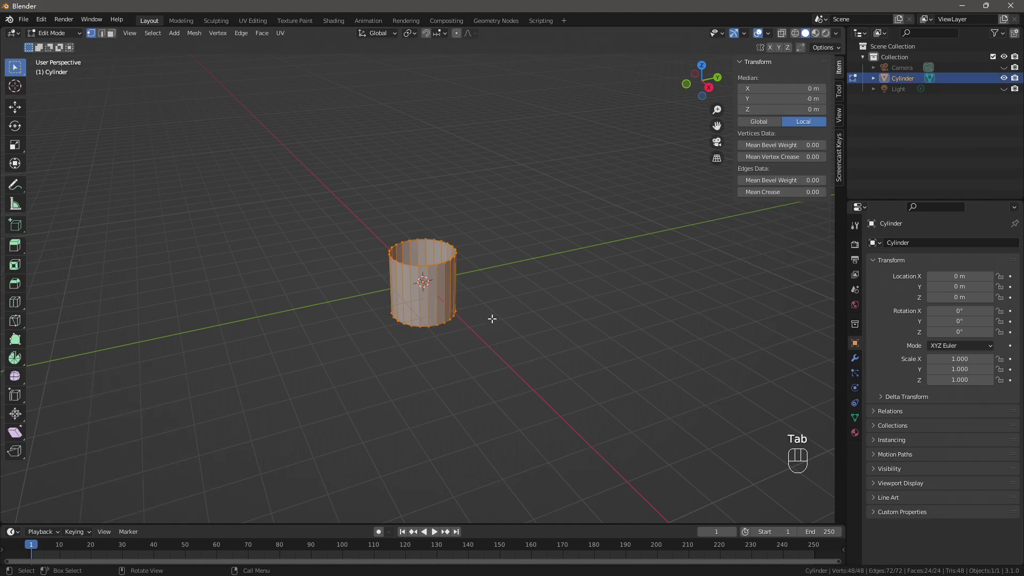
{"action": "key", "text": "KP_1"}
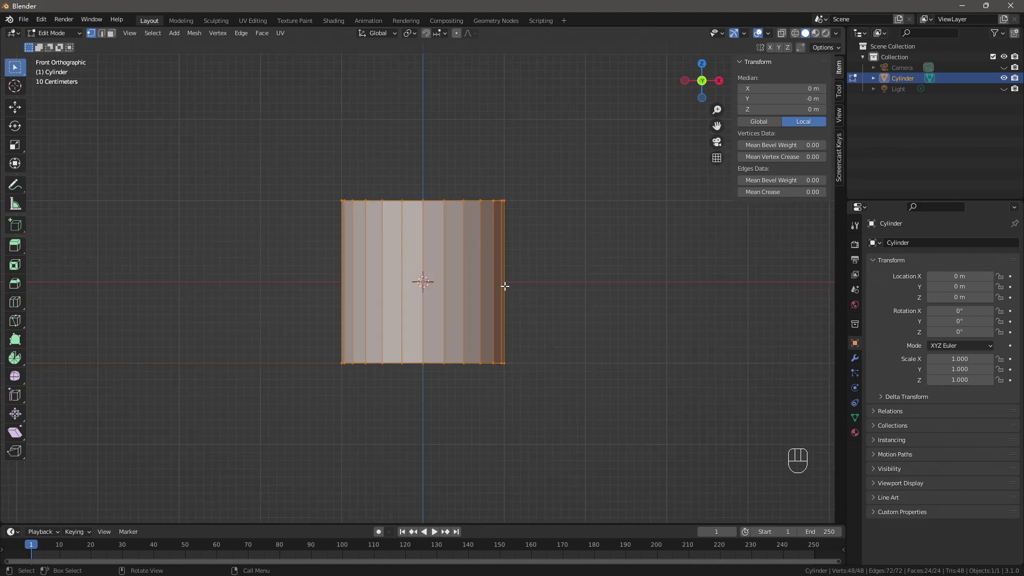
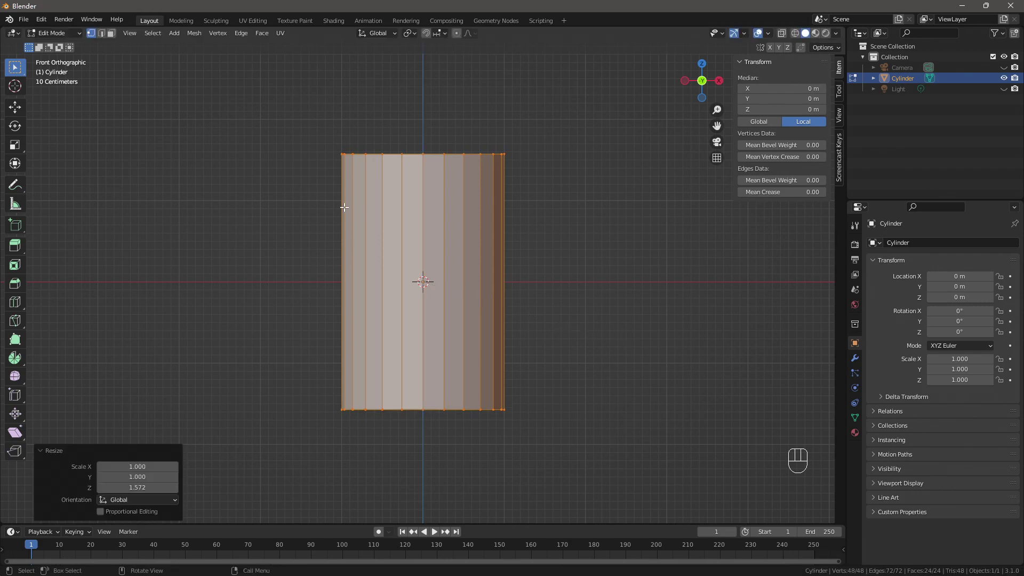
{"action": "key", "text": "ctrl+r"}
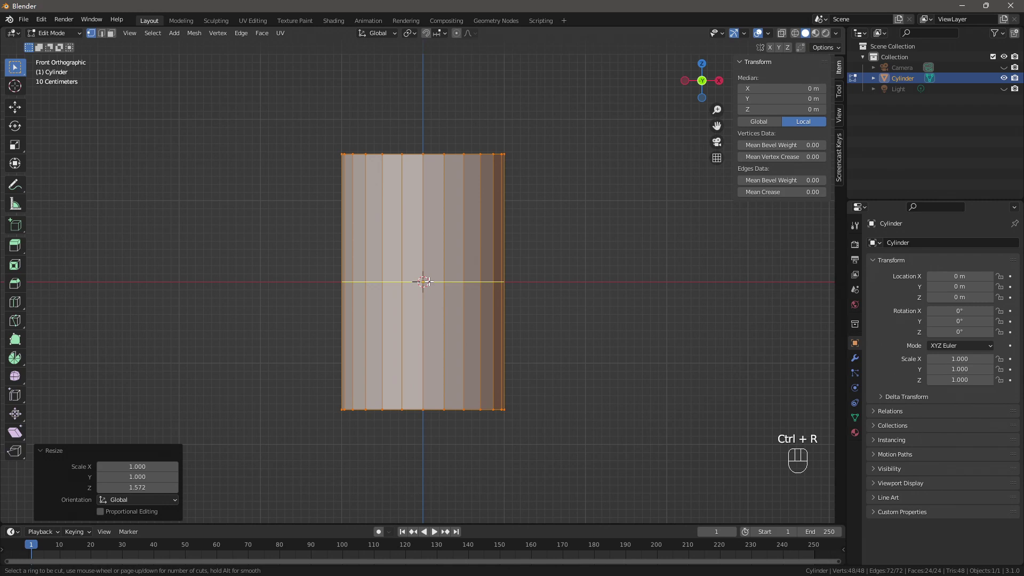
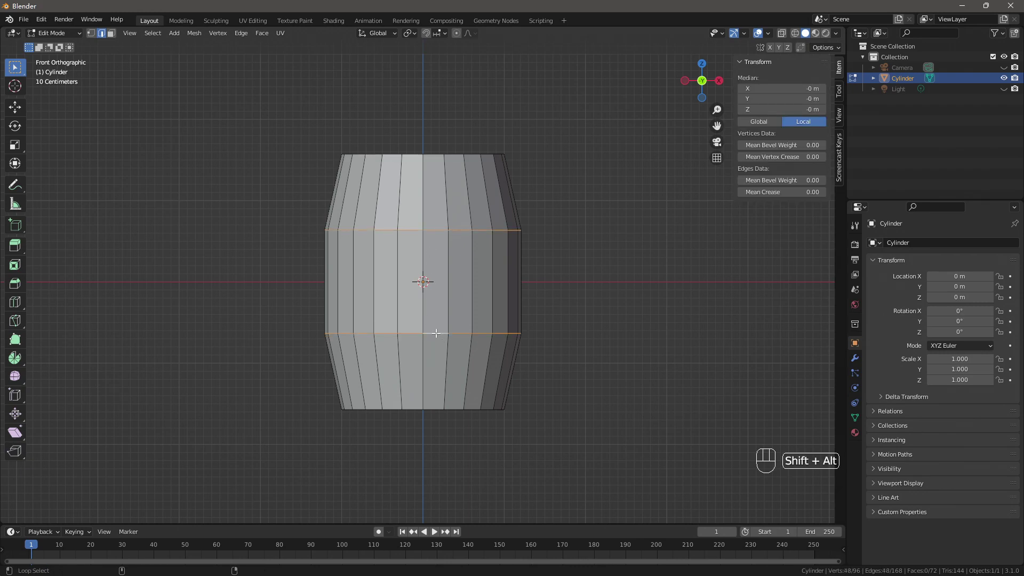
- Double the loops with Ctrl+B, widen the middle band proportionally and stretch the barrel to 3.32 m
{"action": "key", "text": "ctrl+b"}
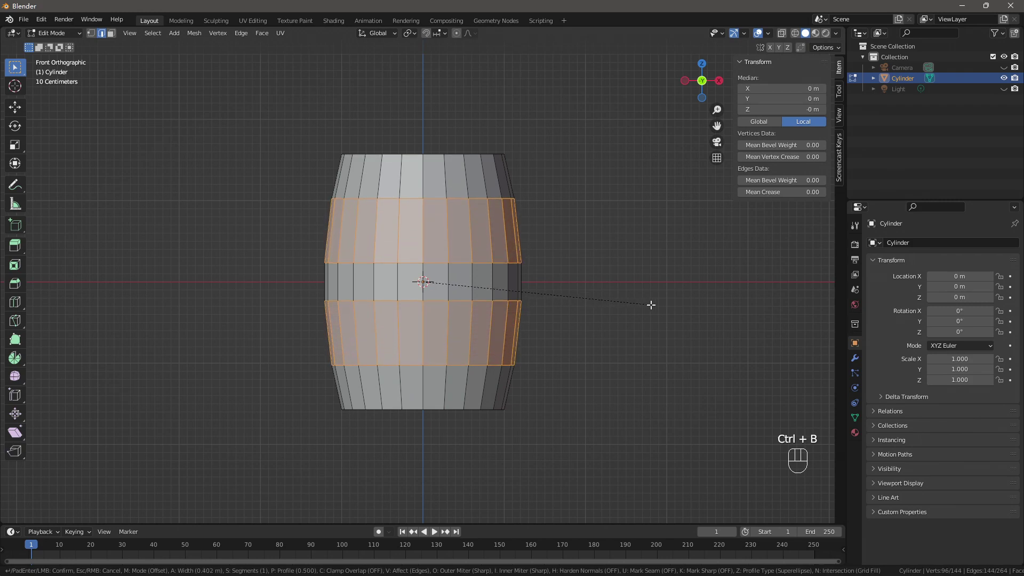
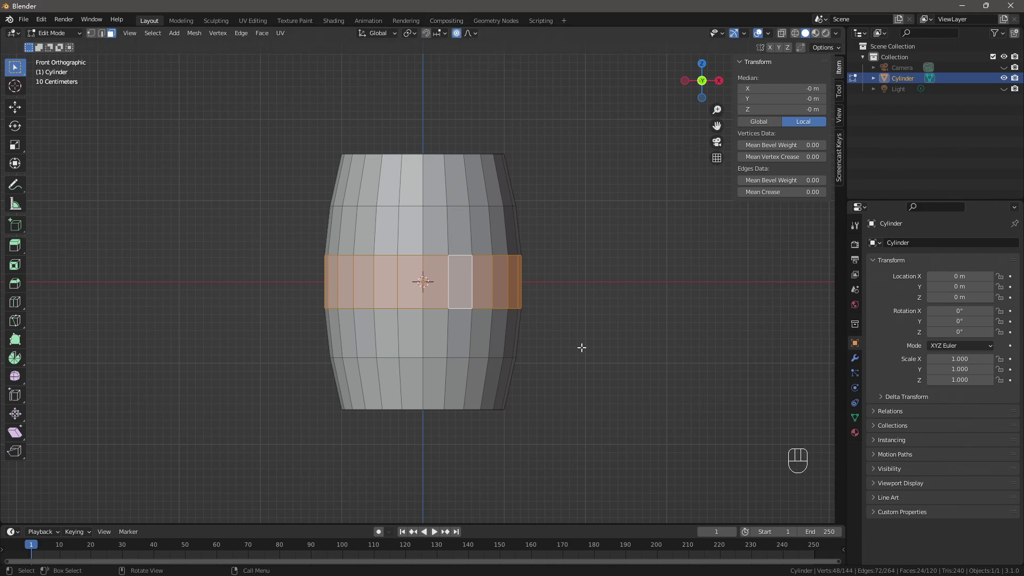
{"action": "key", "text": "s"}
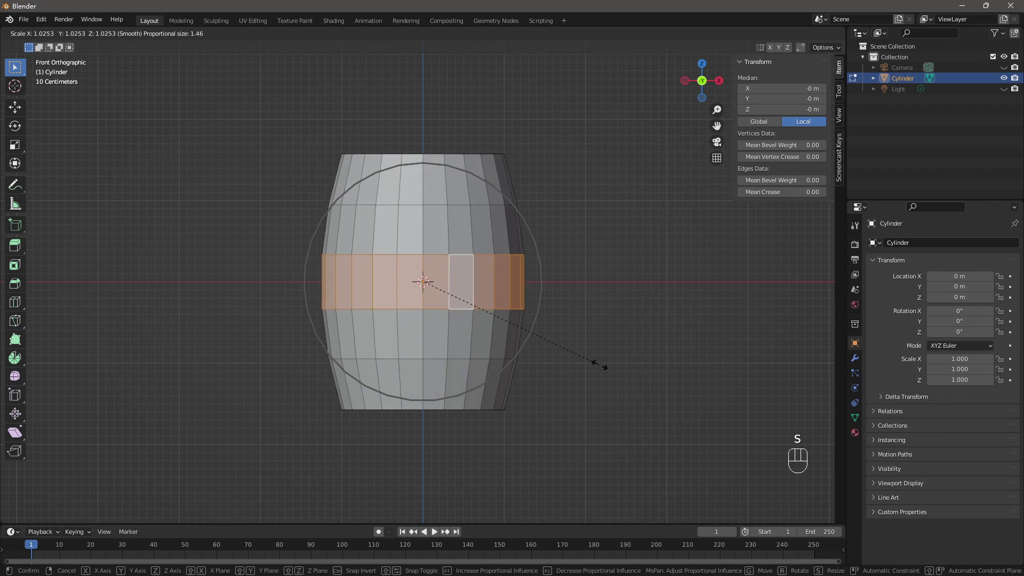
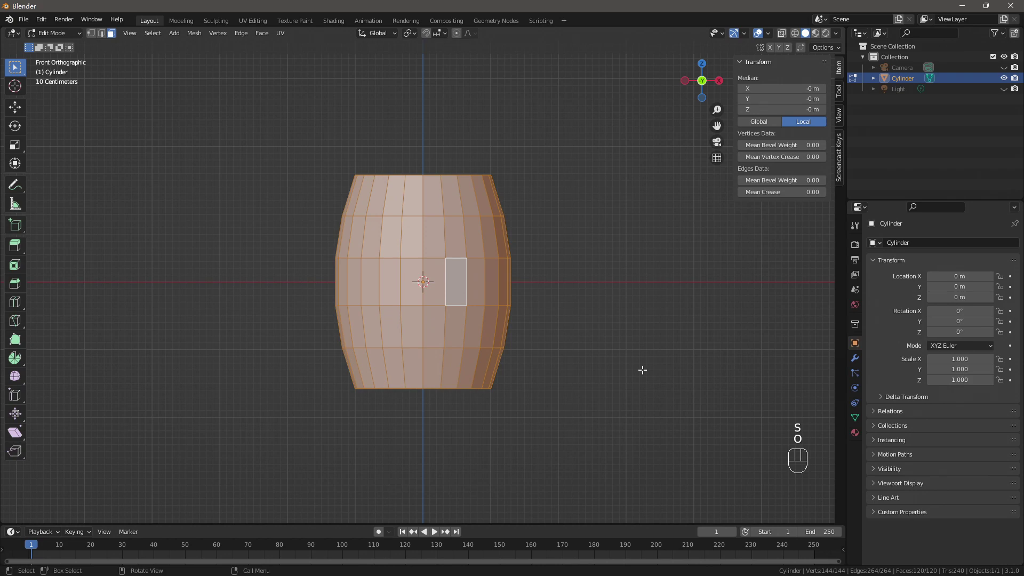
{"action": "key", "text": "z"}
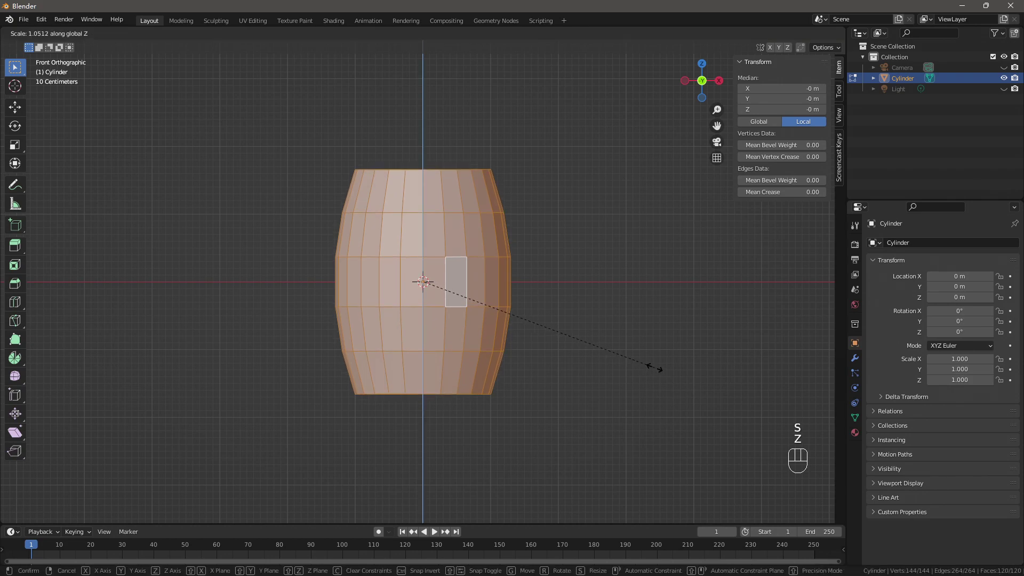
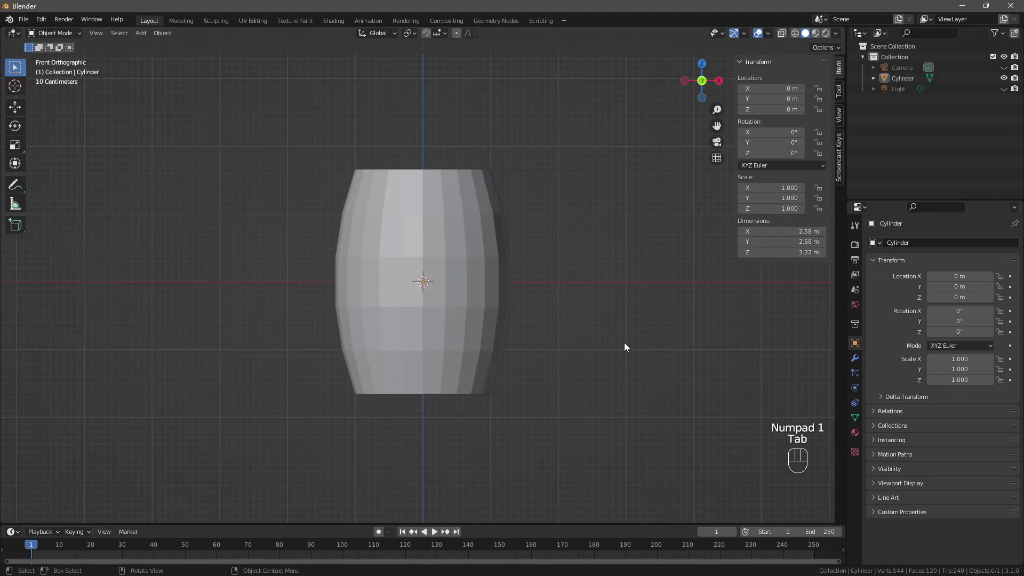
- Bevel the selected vertical edges into doubled plank lines to split the staves
{"action": "left_click_drag", "start_coordinate": [616, 336], "coordinate": [749, 332]}
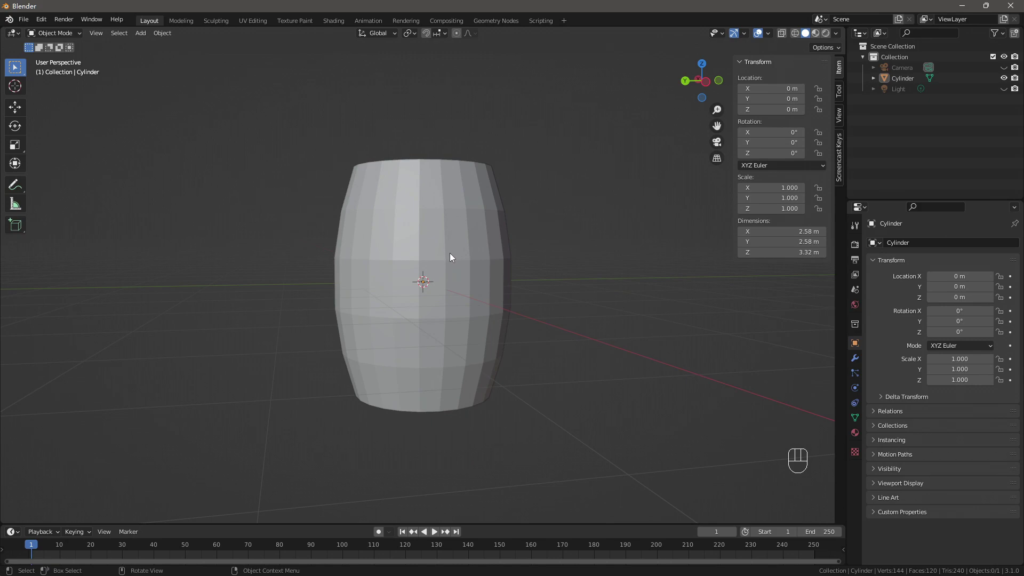
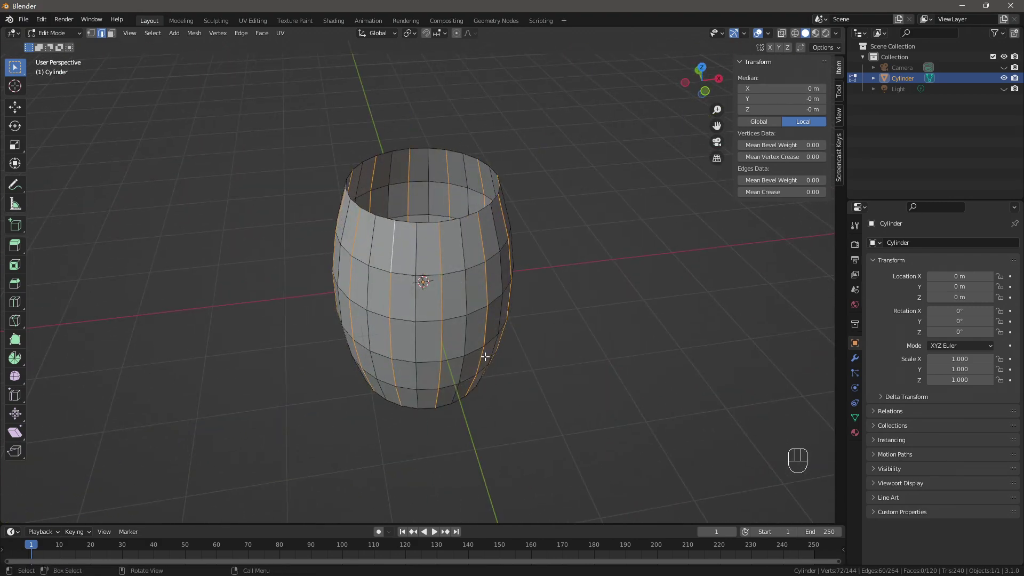
{"action": "key", "text": "KP_1"}
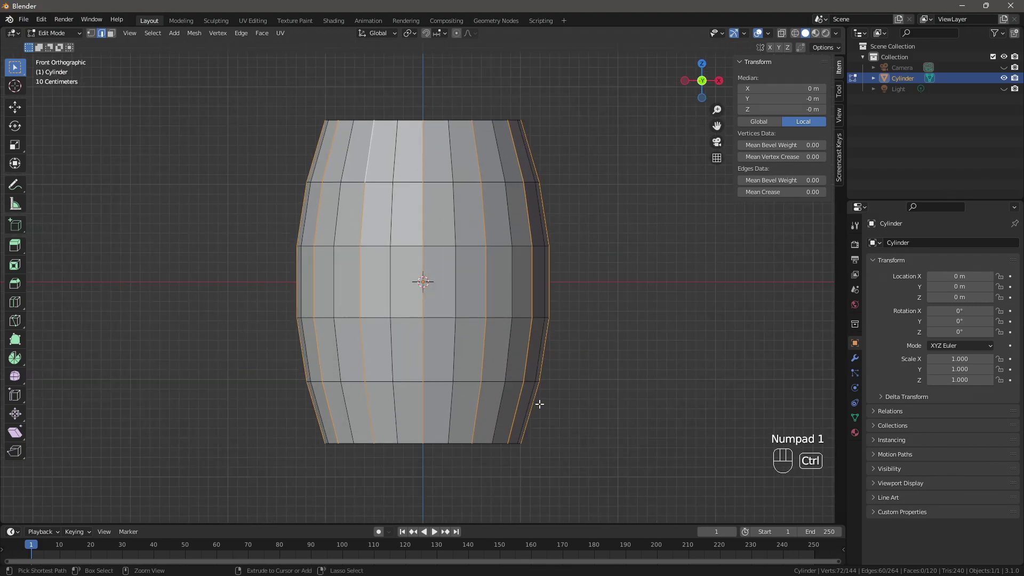
{"action": "key", "text": "ctrl+b"}
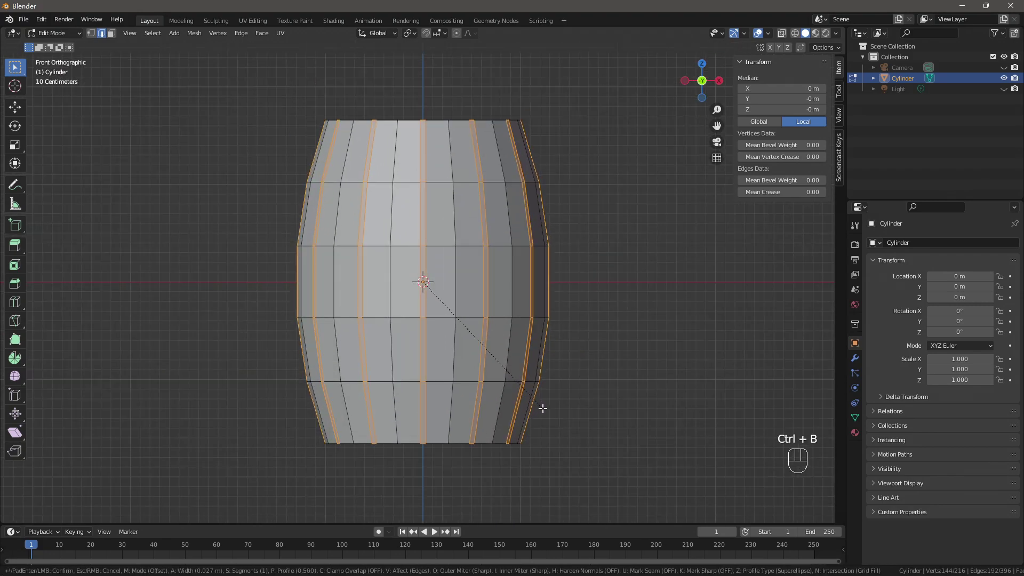
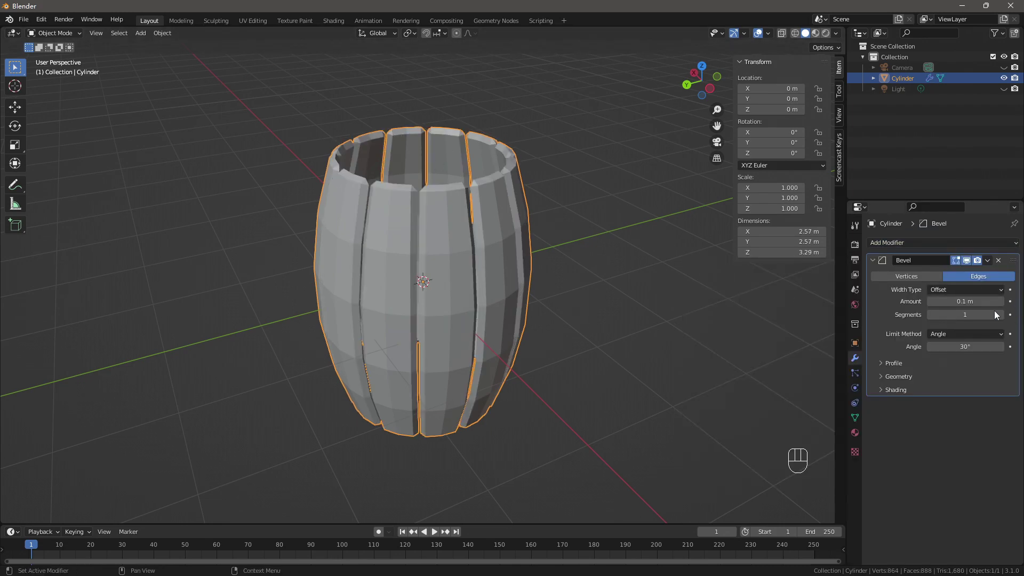
- Give the Bevel modifier 2 segments and a 0.02 m amount
{"action": "left_click", "coordinate": [1006, 318]}
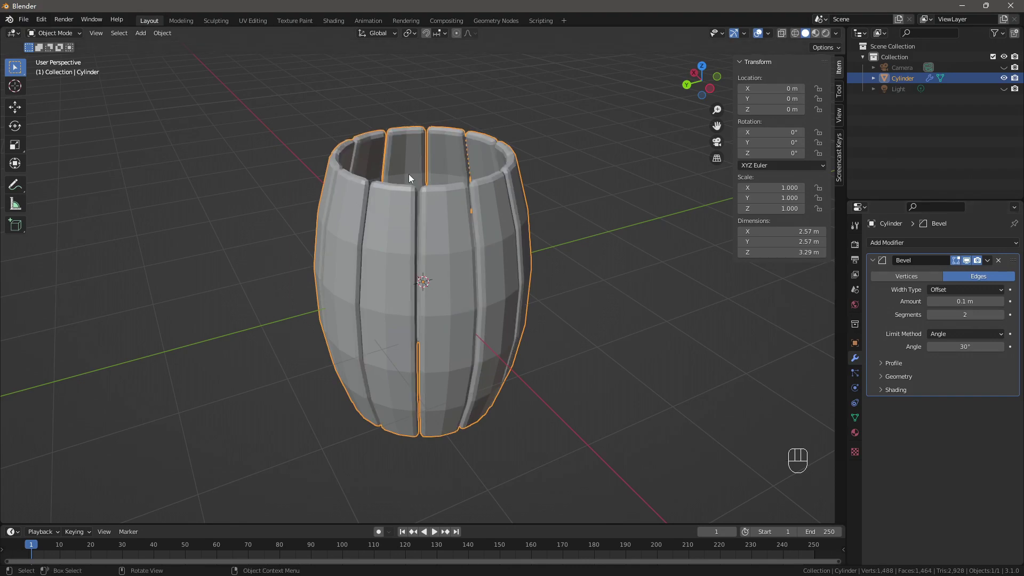
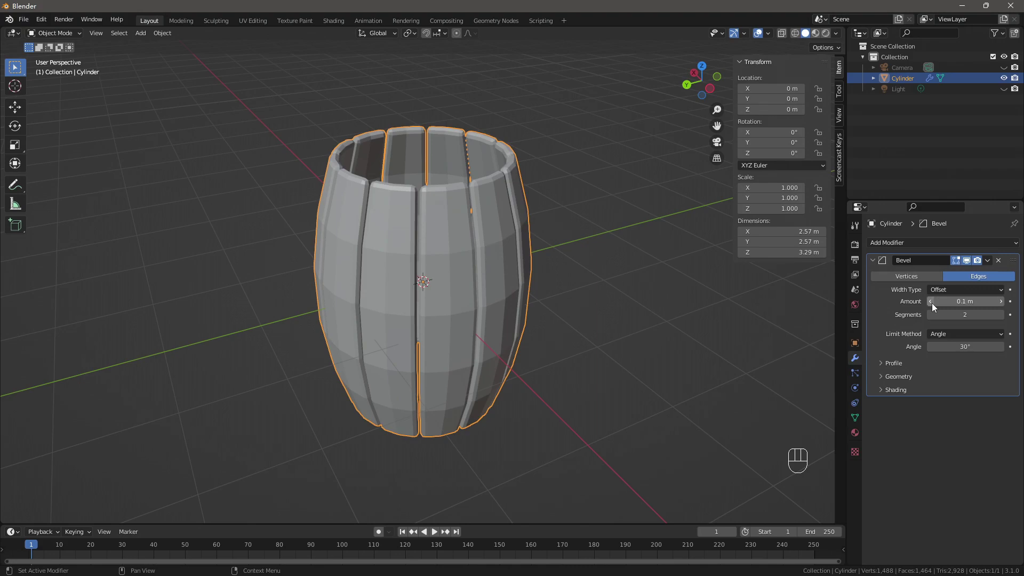
{"action": "left_click", "coordinate": [934, 303]}
{"action": "double_click", "coordinate": [934, 303]}
{"action": "left_click", "coordinate": [934, 303]}
{"action": "left_click", "coordinate": [931, 306]}
{"action": "left_click", "coordinate": [935, 303]}
{"action": "left_click_drag", "start_coordinate": [612, 344], "coordinate": [613, 367]}
{"action": "left_click_drag", "start_coordinate": [699, 447], "coordinate": [696, 352]}
{"action": "left_click_drag", "start_coordinate": [660, 355], "coordinate": [734, 430]}
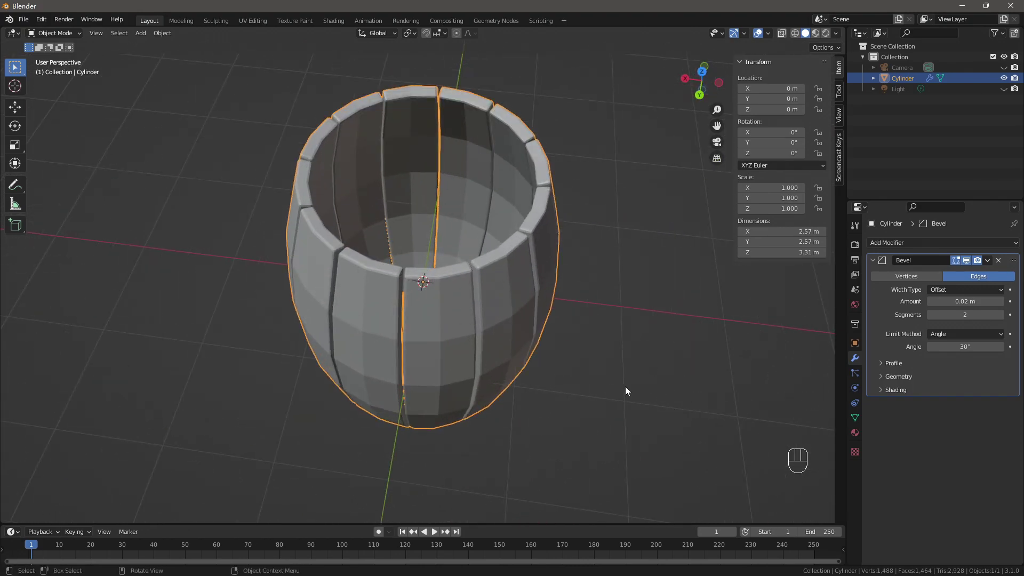
{"action": "middle_click", "coordinate": [628, 389]}
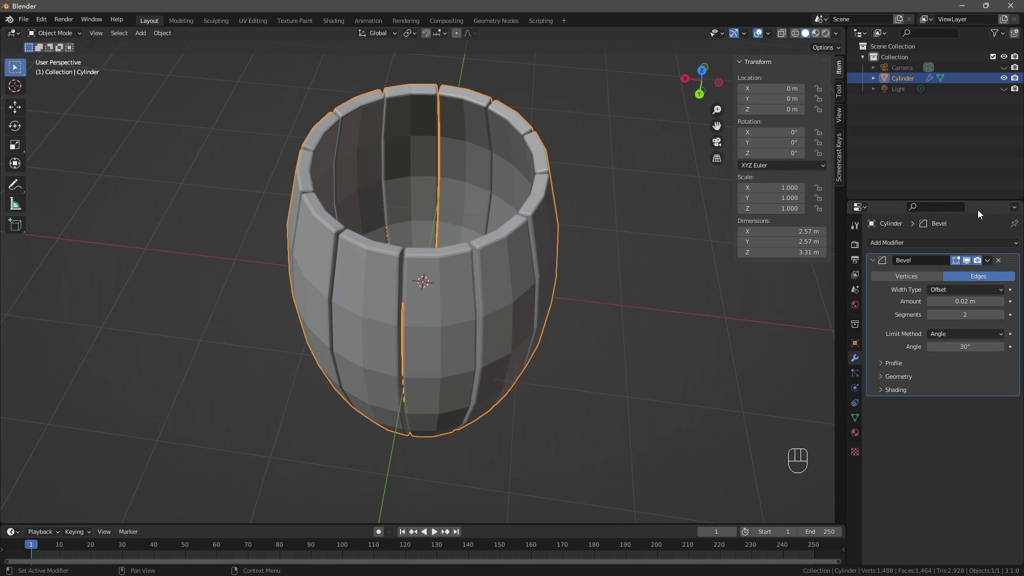
- Add a two-level Subdivision Surface modifier and inspect the smoothed barrel from above
{"action": "key", "text": "ctrl+2"}
{"action": "middle_click", "coordinate": [548, 408]}
{"action": "left_click_drag", "start_coordinate": [540, 415], "coordinate": [442, 414]}
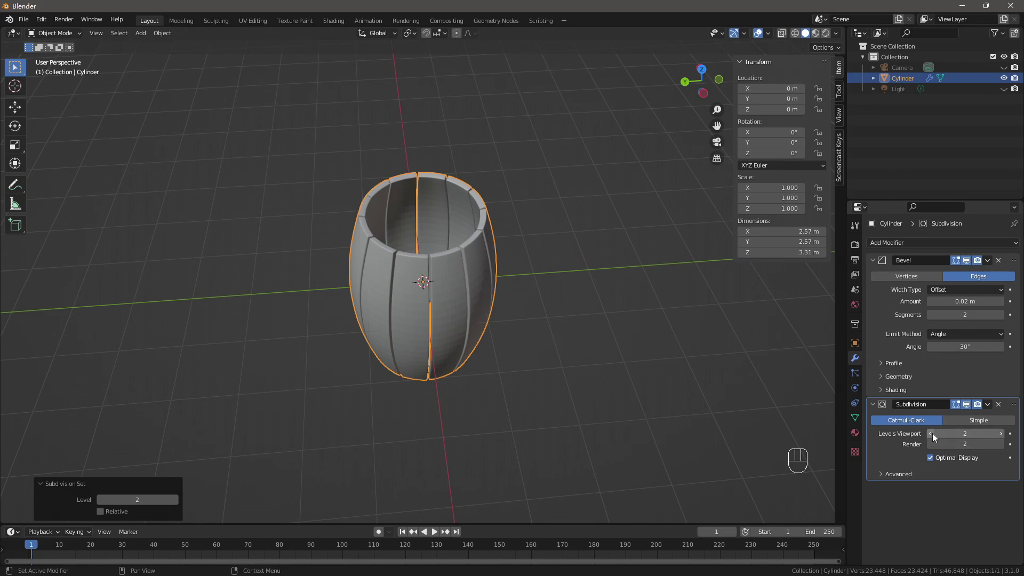
{"action": "left_click", "coordinate": [935, 437]}
{"action": "left_click", "coordinate": [935, 448]}
{"action": "left_click", "coordinate": [1001, 447]}
{"action": "left_click", "coordinate": [1001, 438]}
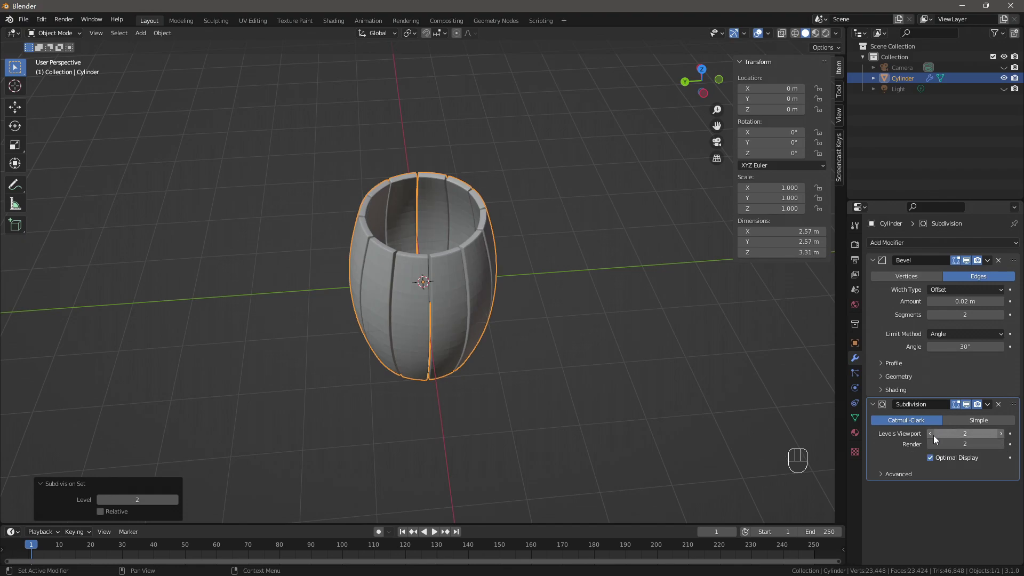
{"action": "left_click_drag", "start_coordinate": [482, 343], "coordinate": [519, 320]}
{"action": "left_click_drag", "start_coordinate": [486, 250], "coordinate": [450, 249]}
{"action": "left_click_drag", "start_coordinate": [538, 306], "coordinate": [433, 353]}
{"action": "left_click_drag", "start_coordinate": [439, 363], "coordinate": [367, 309]}
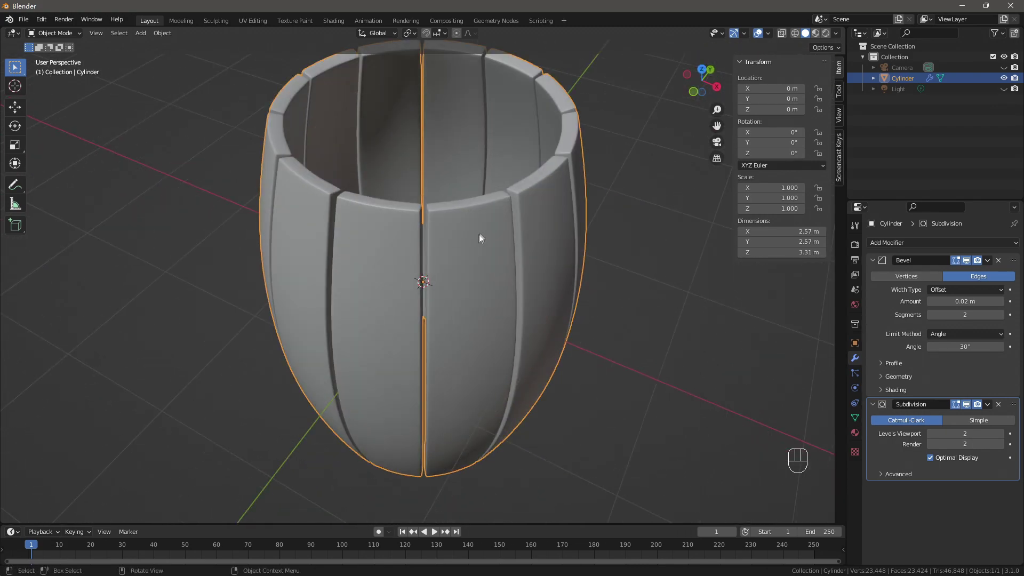
{"action": "left_click_drag", "start_coordinate": [551, 398], "coordinate": [546, 428]}
- Shrink the inner stave faces about -0.01 m along their normals
{"action": "key", "text": "Tab"}
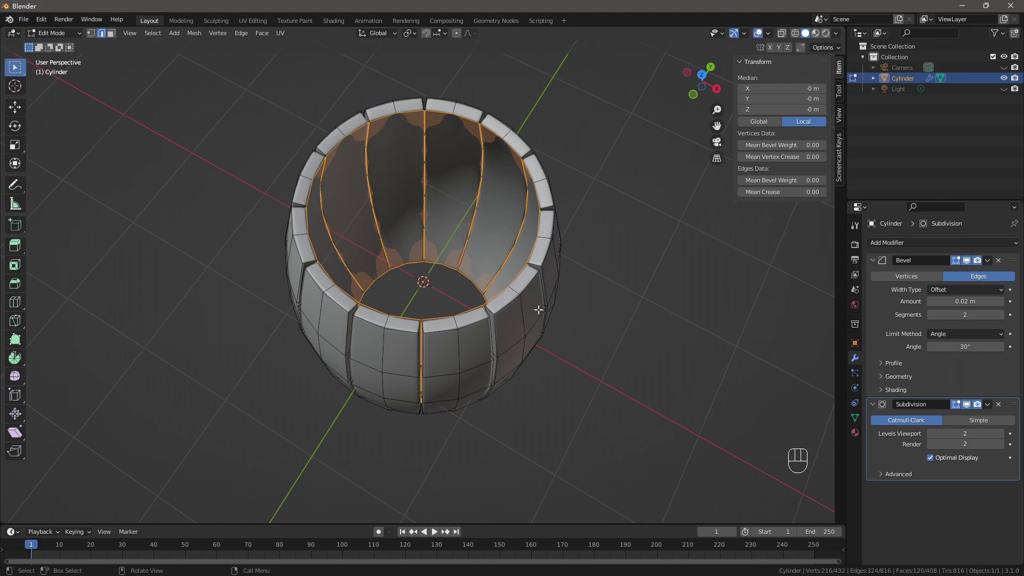
{"action": "key", "text": "alt+s"}
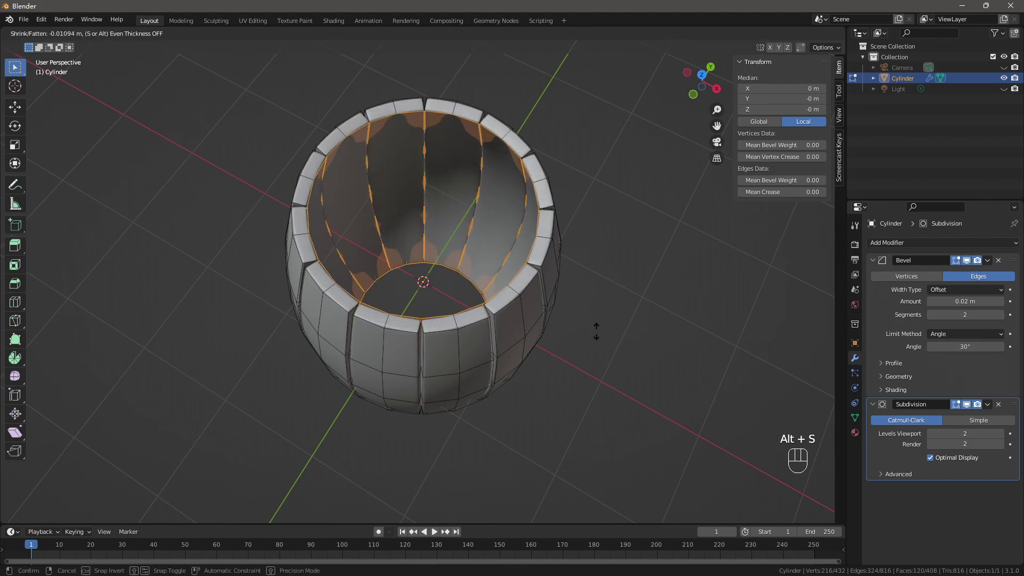
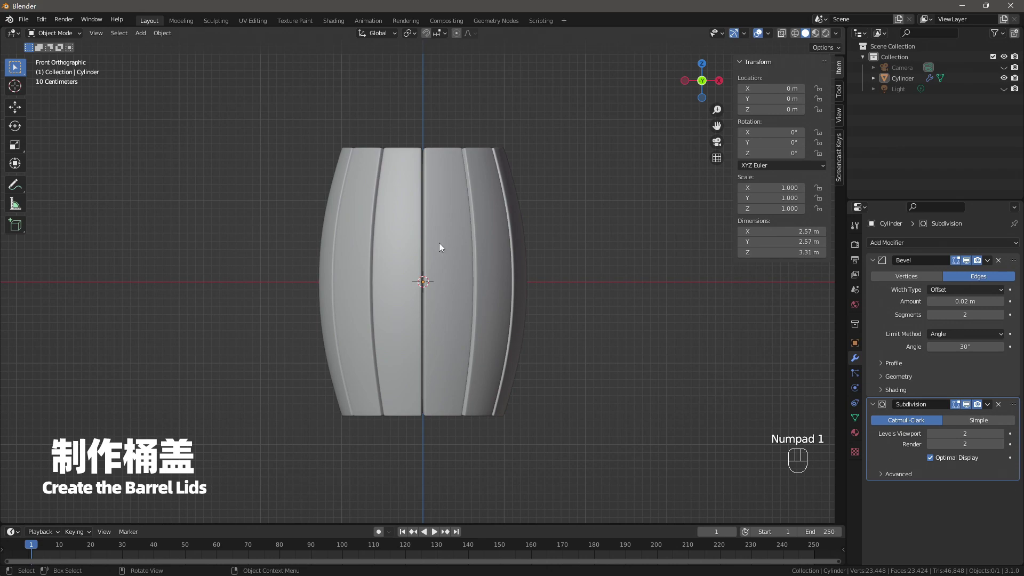
- Add a filled circle and move it up along Z to the barrel top at 1.515 m
{"action": "key", "text": "shift+a"}
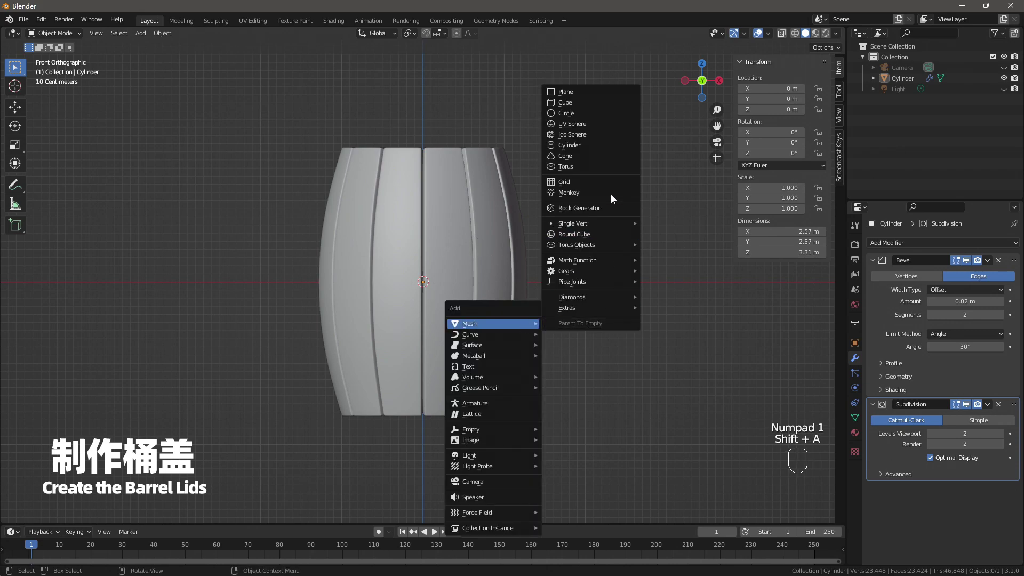
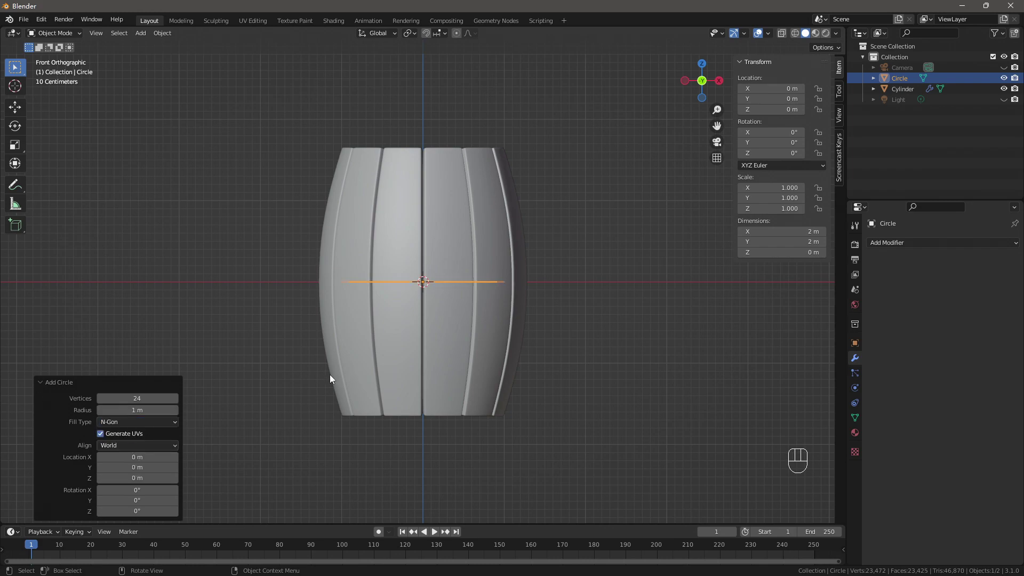
{"action": "left_click_drag", "start_coordinate": [537, 361], "coordinate": [446, 395]}
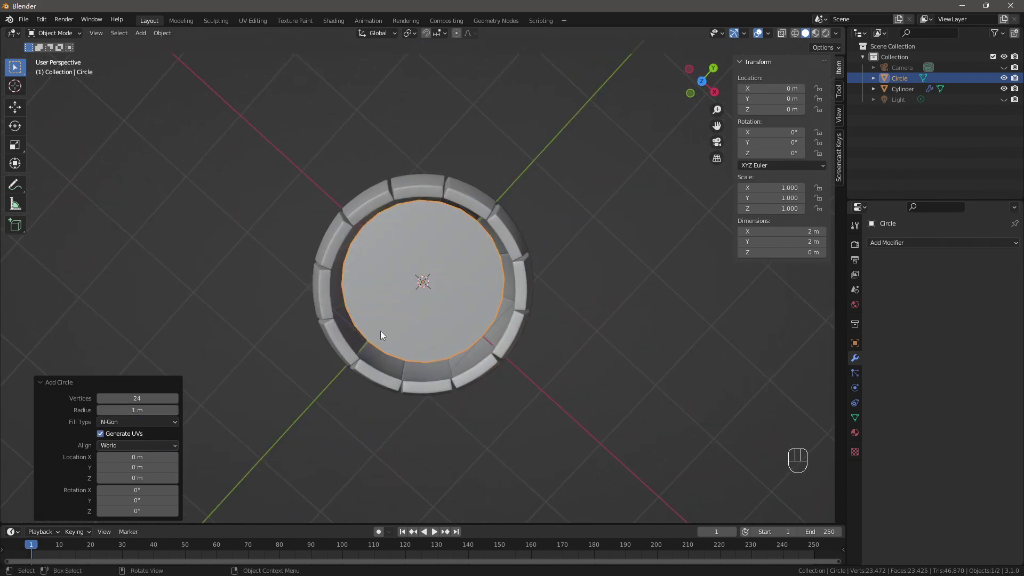
{"action": "left_click_drag", "start_coordinate": [522, 410], "coordinate": [543, 371]}
{"action": "key", "text": "KP_1"}
{"action": "key", "text": "alt+z"}
{"action": "key", "text": "g"}
{"action": "key", "text": "g"}
{"action": "key", "text": "z"}
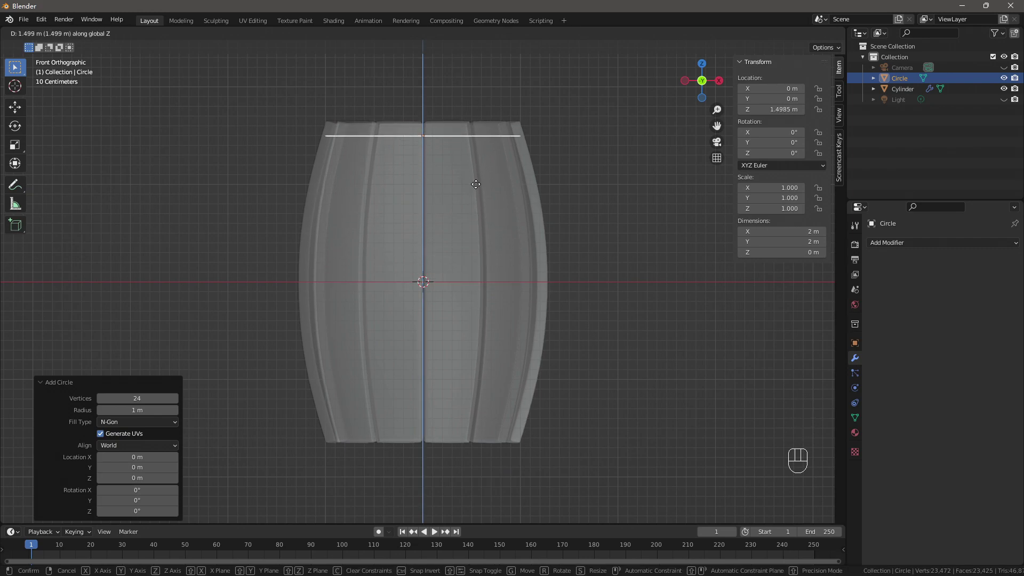
- Check the disc from above and select its whole mesh in Edit Mode
{"action": "left_click_drag", "start_coordinate": [546, 244], "coordinate": [598, 318]}
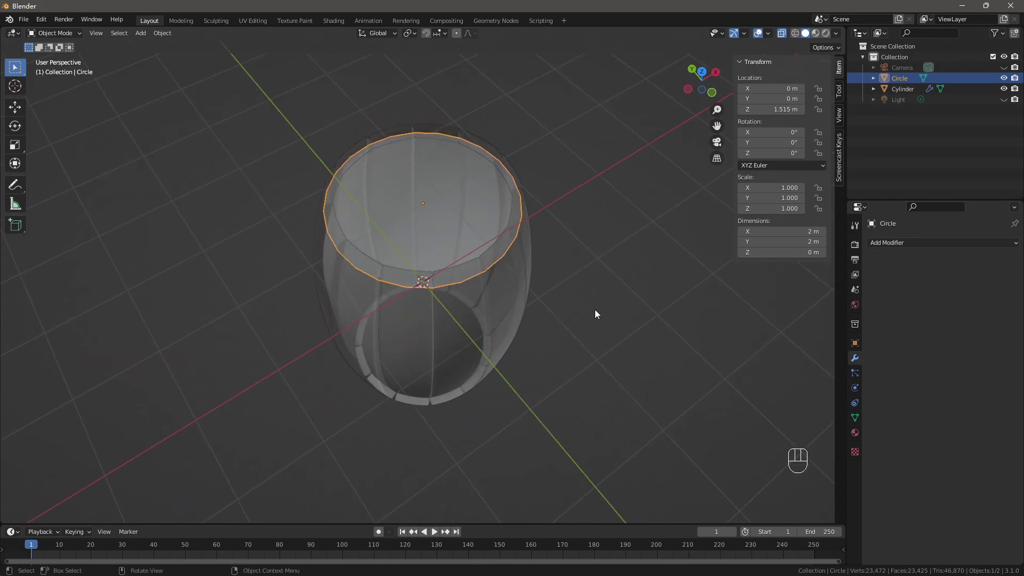
{"action": "key", "text": "KP_7"}
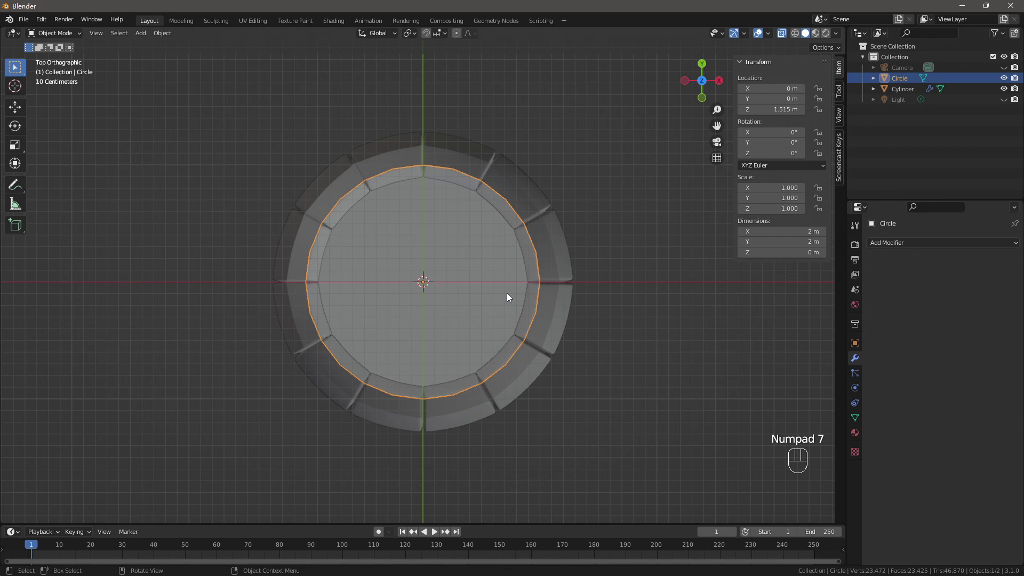
{"action": "key", "text": "1"}
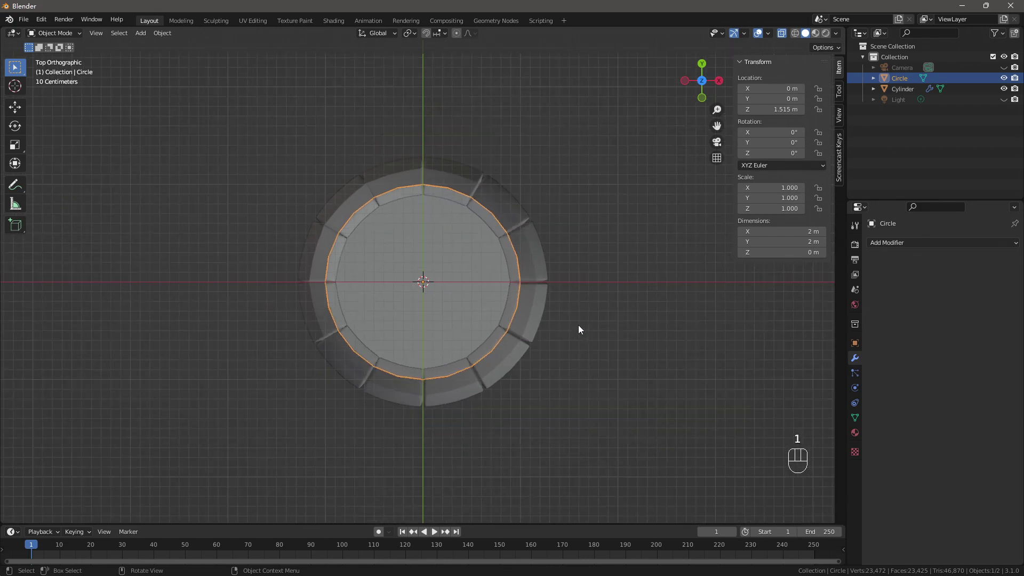
{"action": "key", "text": "Tab"}
{"action": "key", "text": "1"}
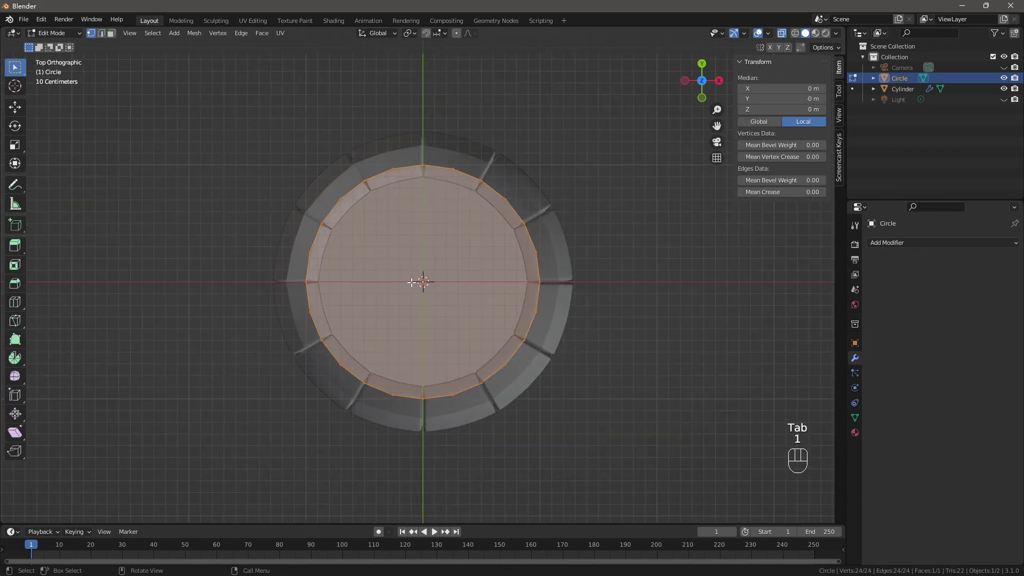
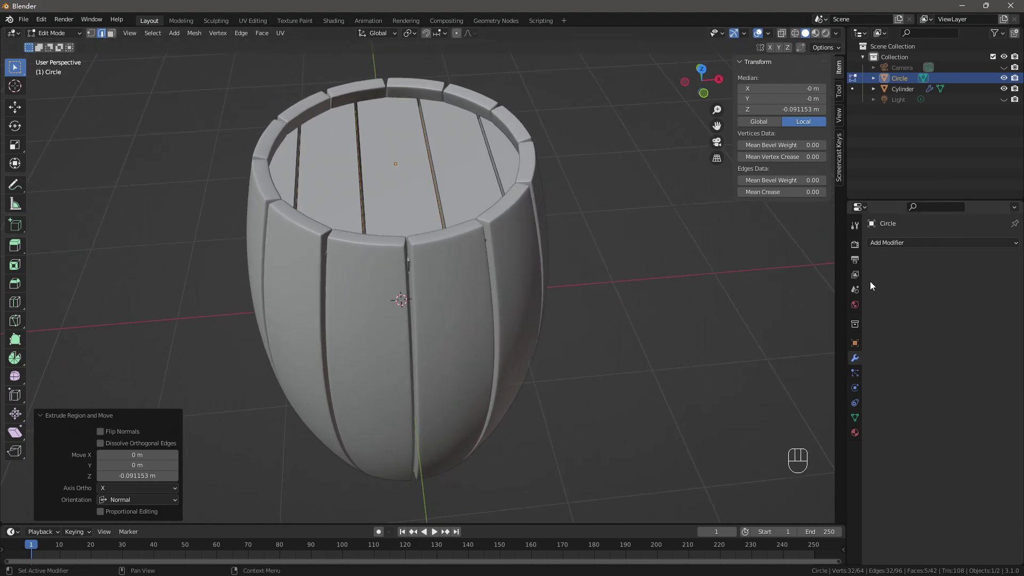
- Finish the knife-cut plank lid extruded about 0.091 m thick
{"action": "key", "text": "Tab"}
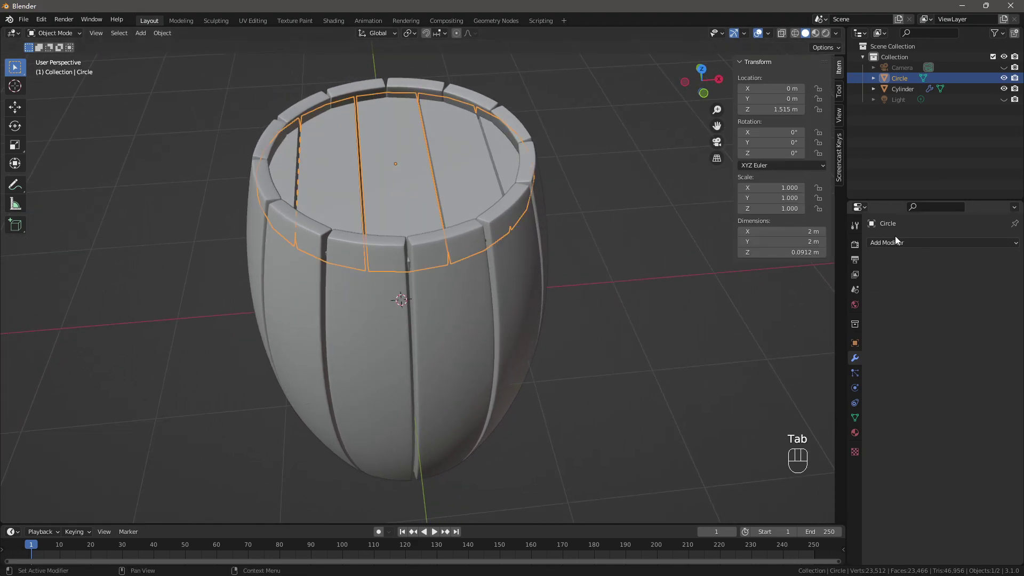
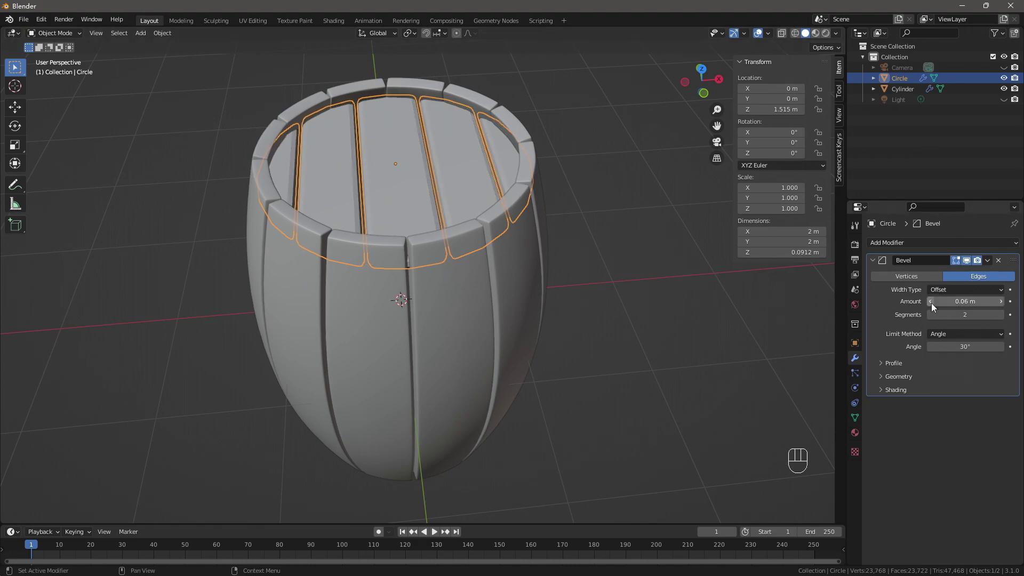
- Set the lid's bevel amount to 0.02 and shade it smooth, comparing it with the staves
{"action": "double_click", "coordinate": [931, 306]}
{"action": "left_click", "coordinate": [932, 306]}
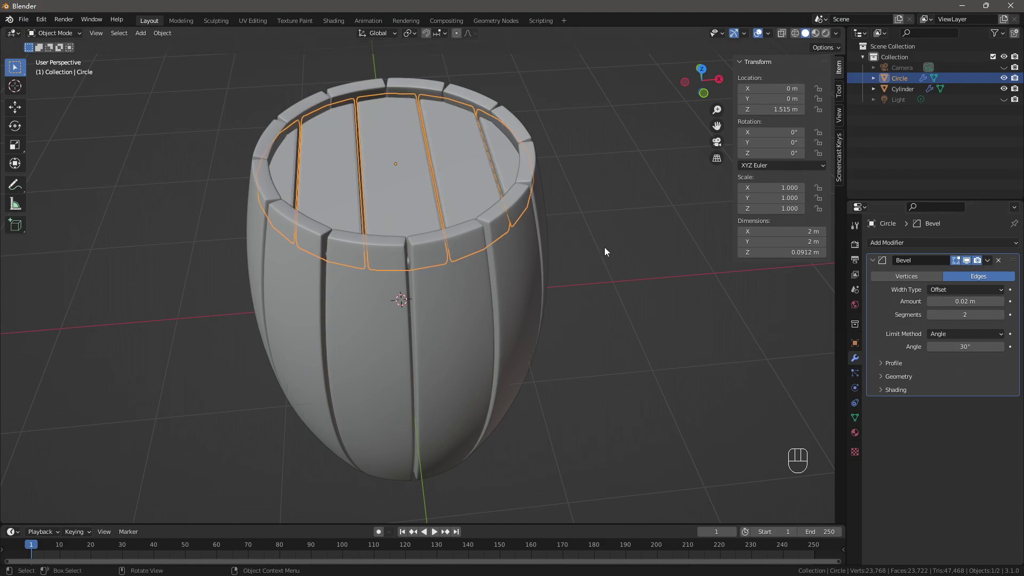
{"action": "middle_click", "coordinate": [410, 194]}
{"action": "right_click", "coordinate": [404, 179]}
{"action": "left_click", "coordinate": [407, 186]}
{"action": "left_click_drag", "start_coordinate": [391, 229], "coordinate": [312, 186]}
{"action": "left_click", "coordinate": [699, 303]}
{"action": "left_click_drag", "start_coordinate": [559, 288], "coordinate": [469, 330]}
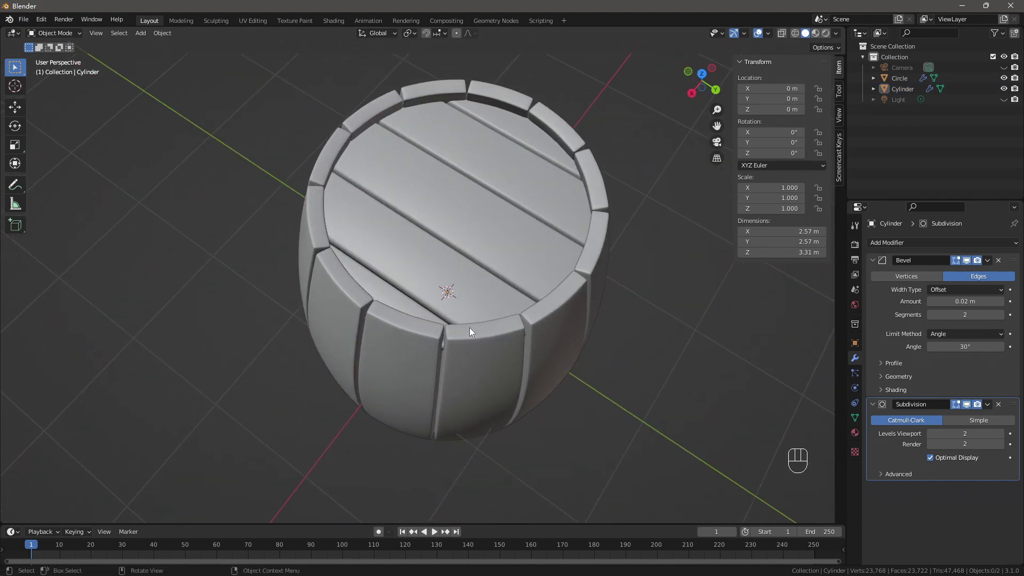
{"action": "left_click_drag", "start_coordinate": [466, 357], "coordinate": [624, 329]}
{"action": "left_click_drag", "start_coordinate": [430, 299], "coordinate": [451, 259]}
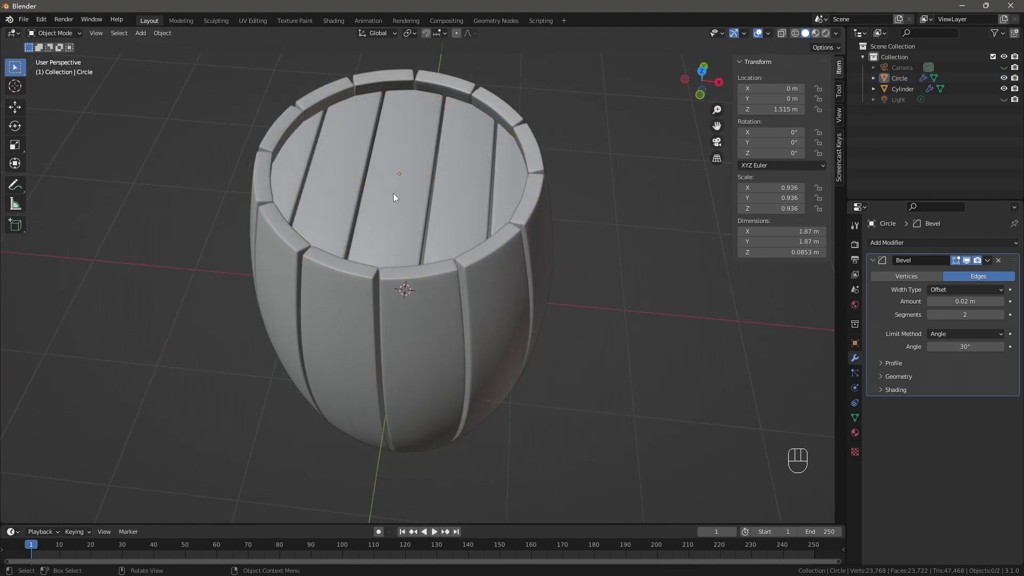
- Shrink all lid planks with Alt+S to widen the gaps between them
{"action": "key", "text": "Tab"}
{"action": "key", "text": "a"}
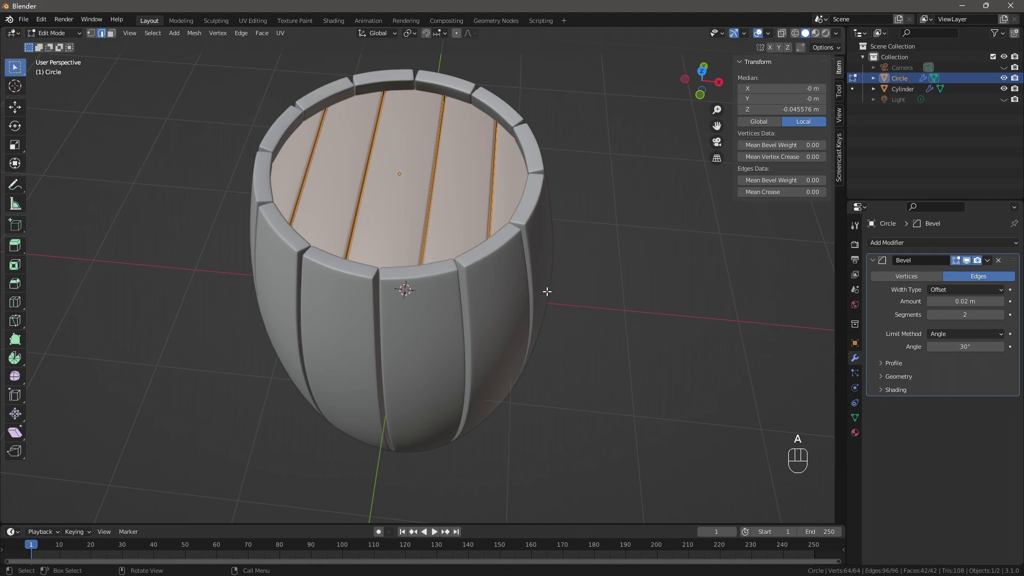
{"action": "key", "text": "alt+s"}
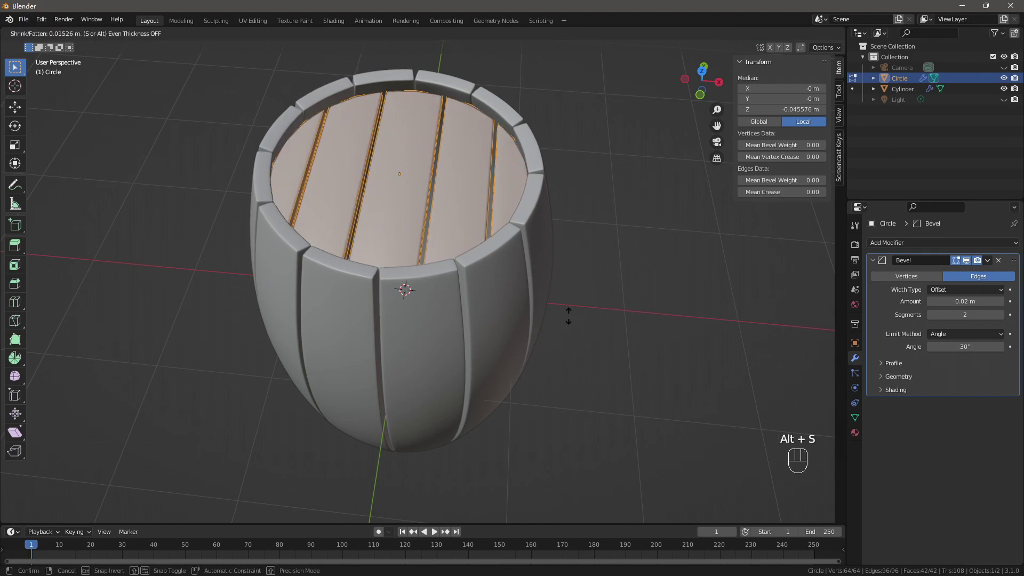
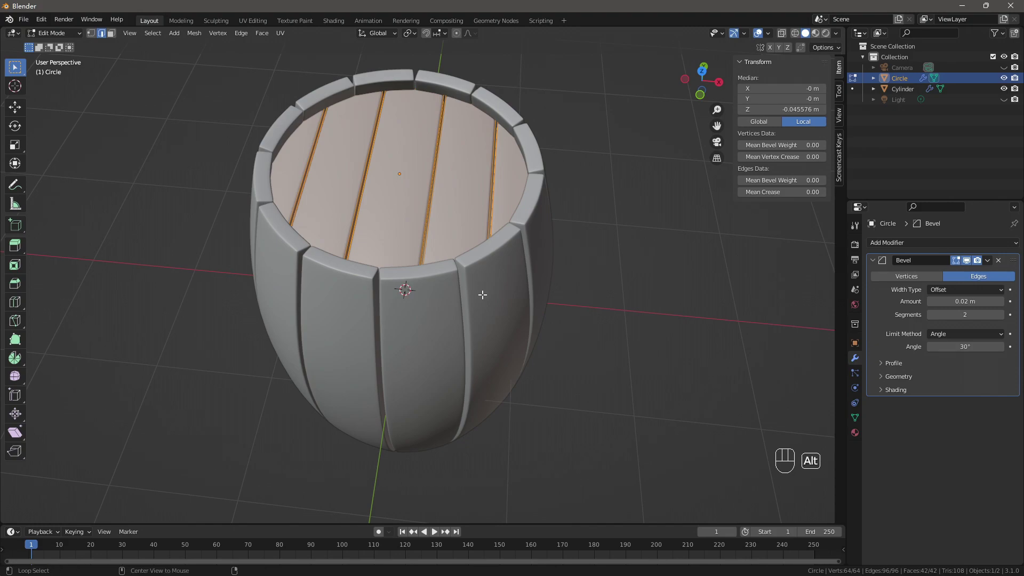
{"action": "key", "text": "alt+s"}
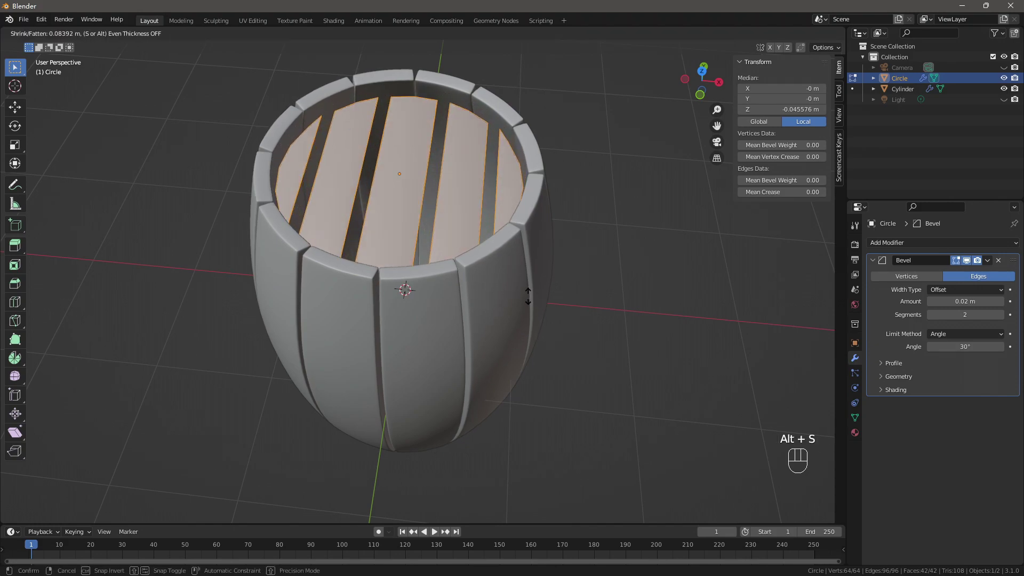
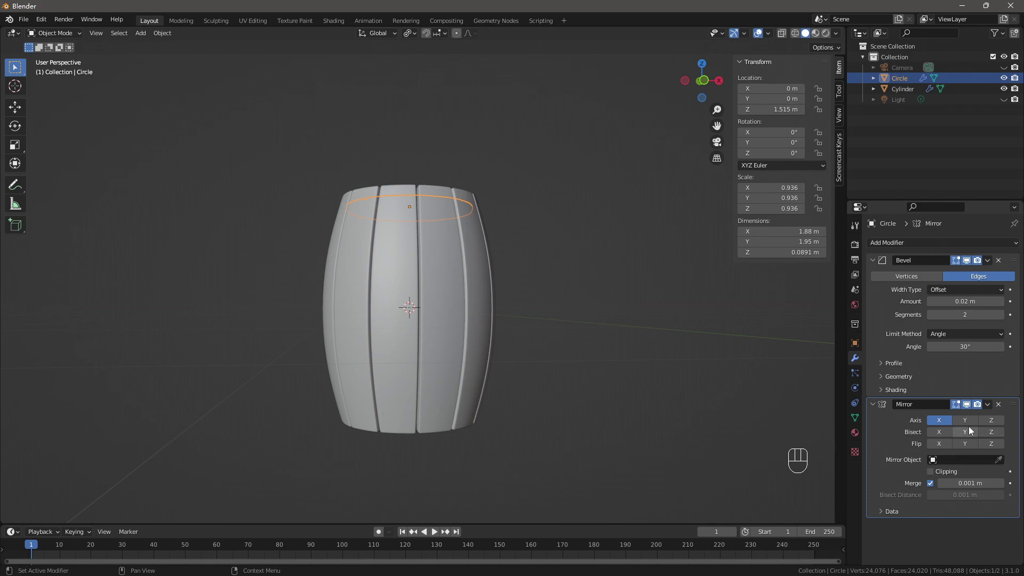
- Mirror the lid along Z about the Cylinder object so it caps the barrel bottom
{"action": "left_click", "coordinate": [992, 424]}
{"action": "left_click", "coordinate": [938, 425]}
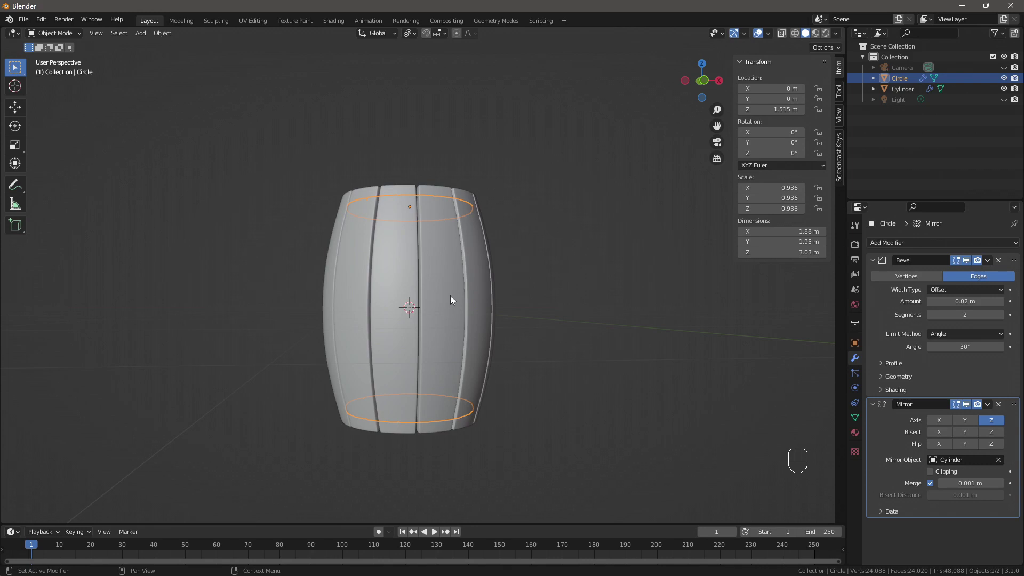
{"action": "left_click_drag", "start_coordinate": [588, 438], "coordinate": [463, 403]}
{"action": "key", "text": "alt+z"}
{"action": "left_click_drag", "start_coordinate": [507, 397], "coordinate": [444, 424]}
{"action": "left_click_drag", "start_coordinate": [510, 446], "coordinate": [510, 431]}
{"action": "key", "text": "KP_1"}
- Add a new 24-vertex, 1 m circle at the barrel's centre for the hoop
{"action": "left_click", "coordinate": [433, 195]}
{"action": "left_click", "coordinate": [428, 197]}
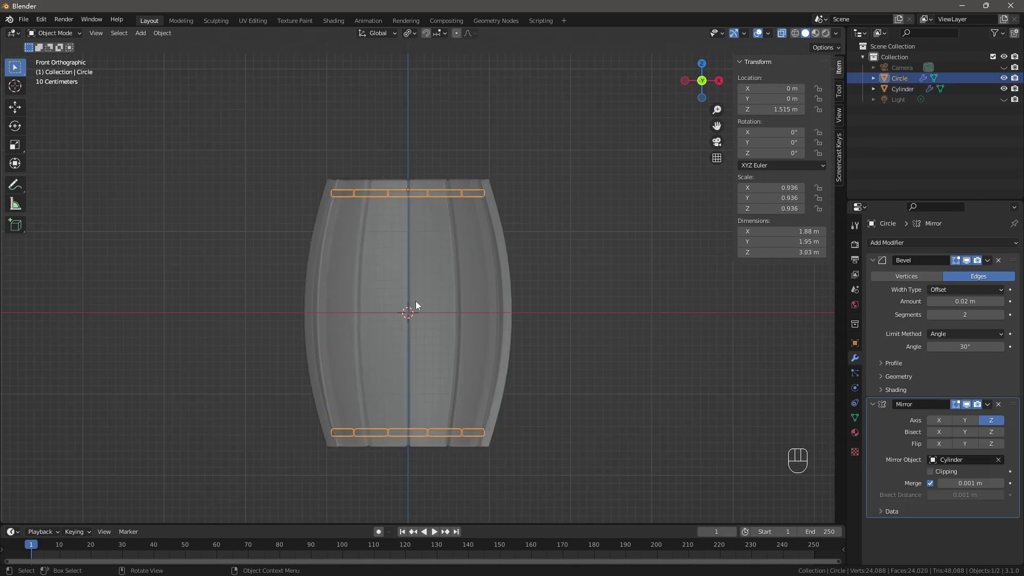
{"action": "left_click_drag", "start_coordinate": [495, 330], "coordinate": [449, 374]}
{"action": "key", "text": "alt+z"}
{"action": "left_click_drag", "start_coordinate": [519, 375], "coordinate": [453, 365]}
{"action": "left_click_drag", "start_coordinate": [468, 365], "coordinate": [646, 340]}
{"action": "key", "text": "KP_1"}
- Add an unfilled circle, lower it along Z to the barrel's base and enlarge it to about 2.37 m
{"action": "key", "text": "shift+a"}
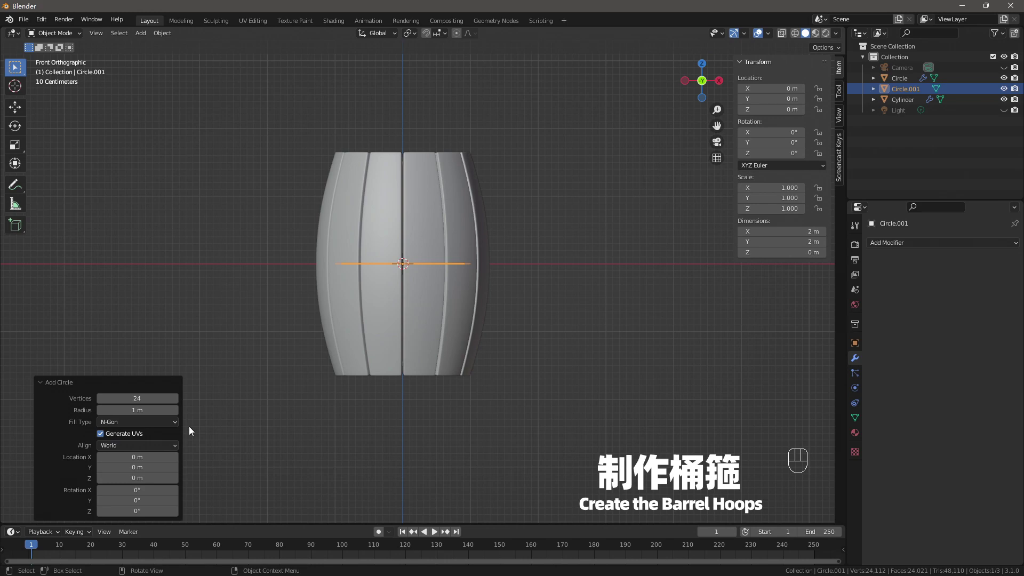
{"action": "left_click_drag", "start_coordinate": [175, 426], "coordinate": [143, 434]}
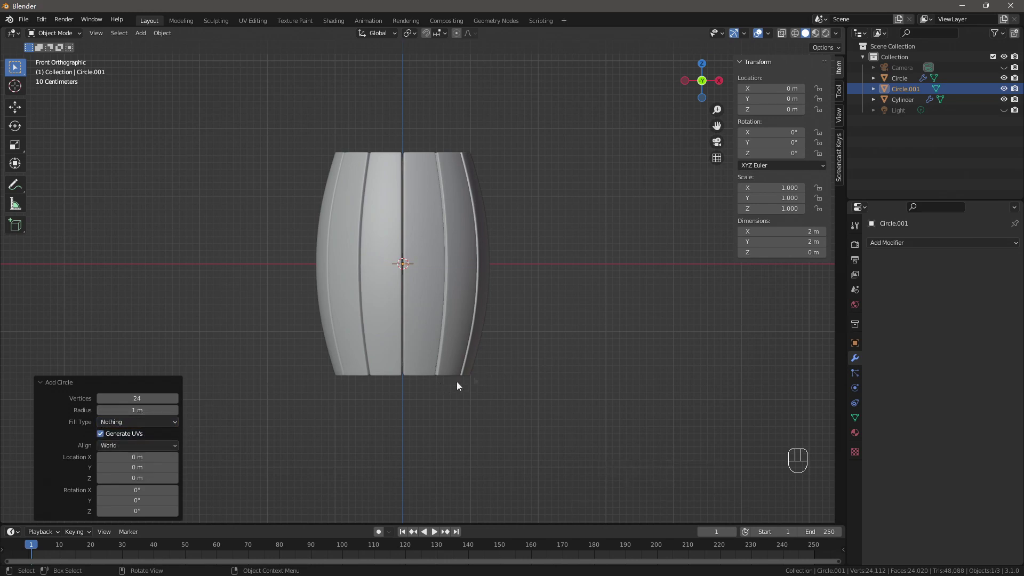
{"action": "key", "text": "alt+z"}
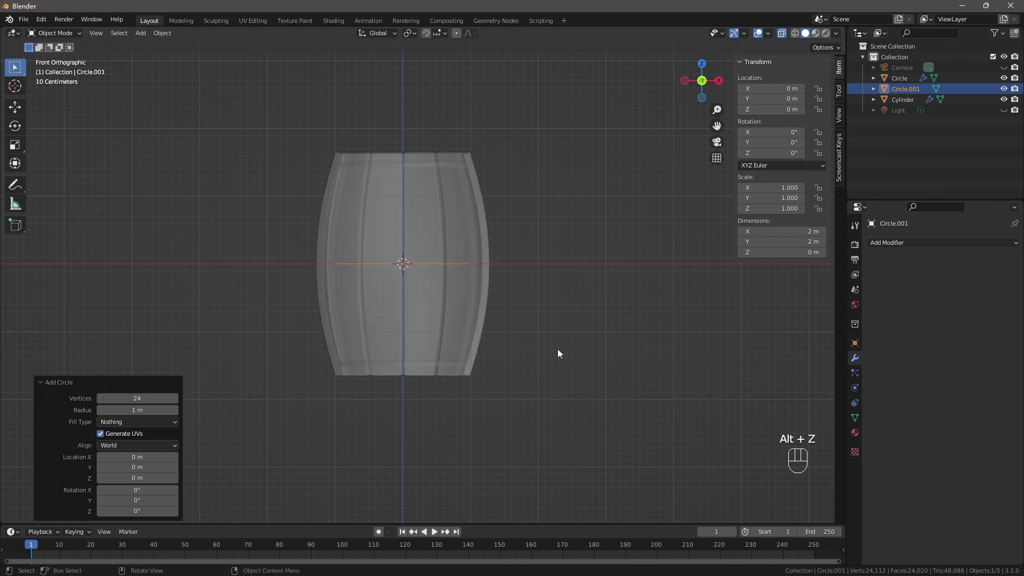
{"action": "key", "text": "g"}
{"action": "key", "text": "z"}
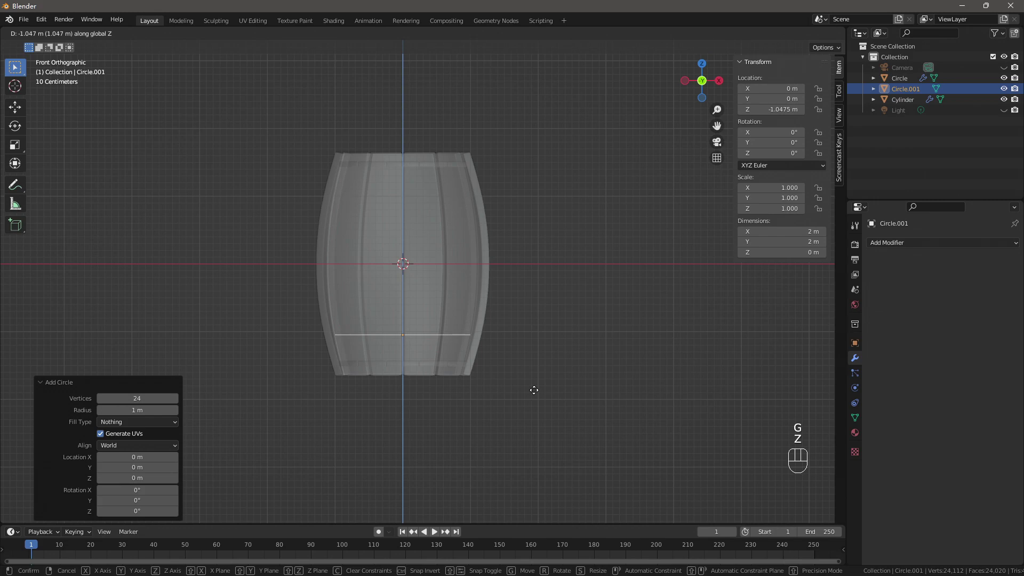
{"action": "left_click", "coordinate": [537, 392]}
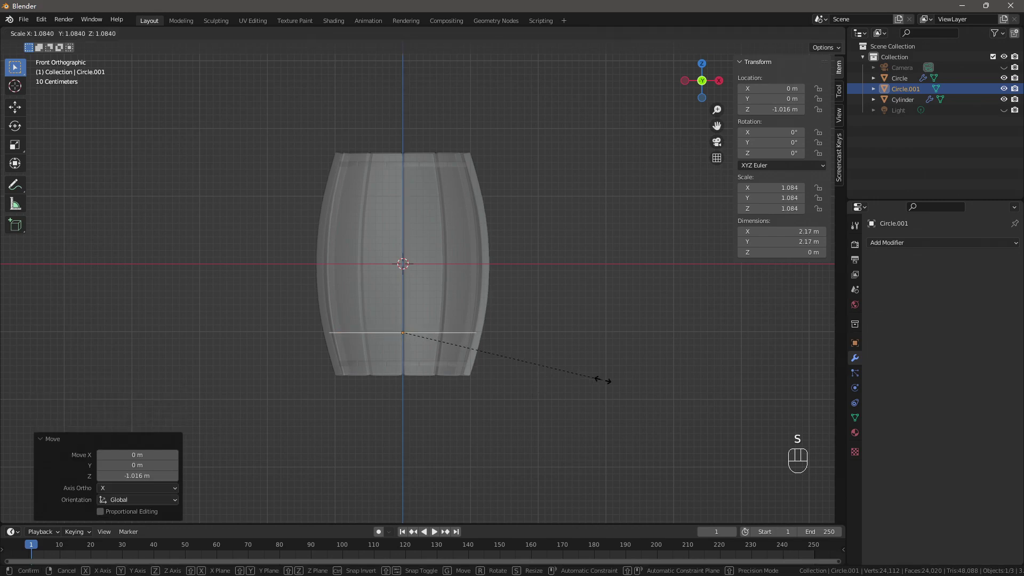
{"action": "left_click", "coordinate": [624, 385]}
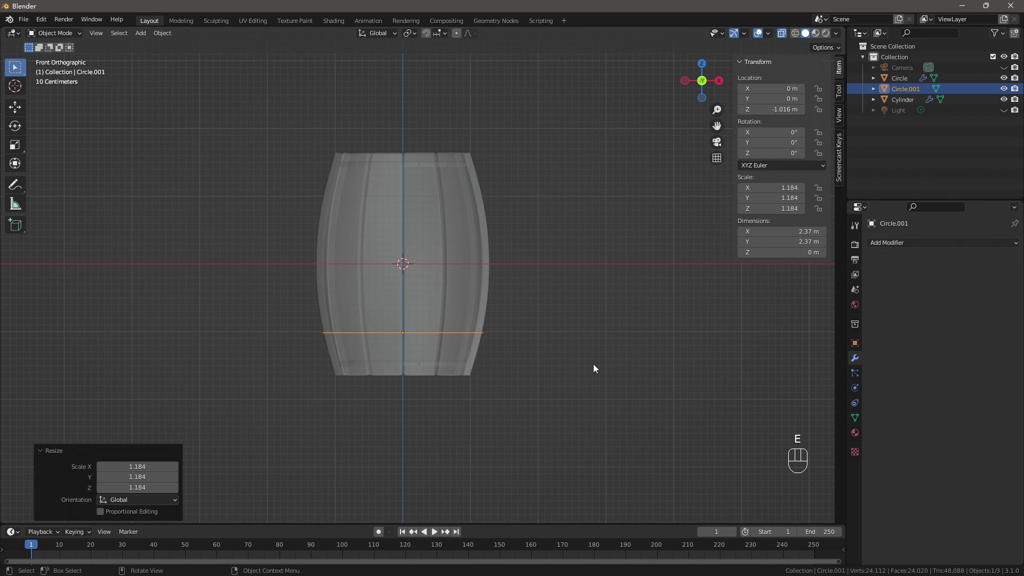
- Extrude the ring upward about 0.22 m into a hoop band
{"action": "key", "text": "Tab"}
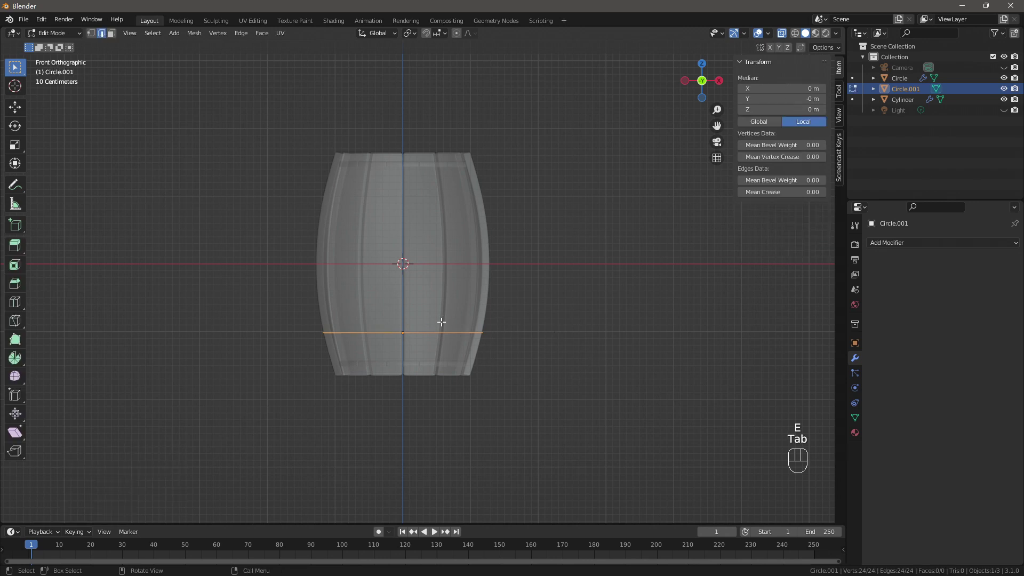
{"action": "key", "text": "e"}
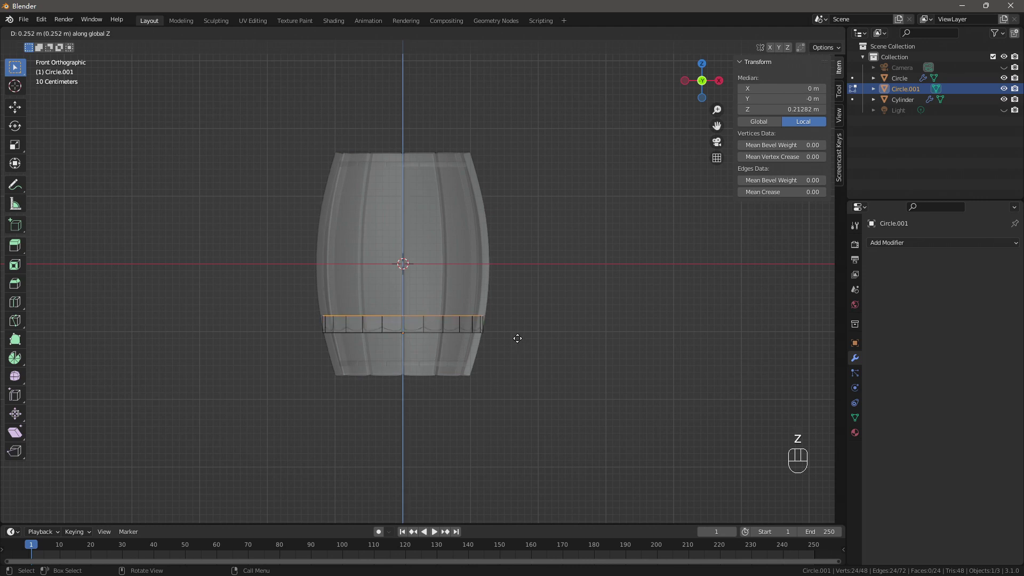
{"action": "left_click", "coordinate": [516, 336]}
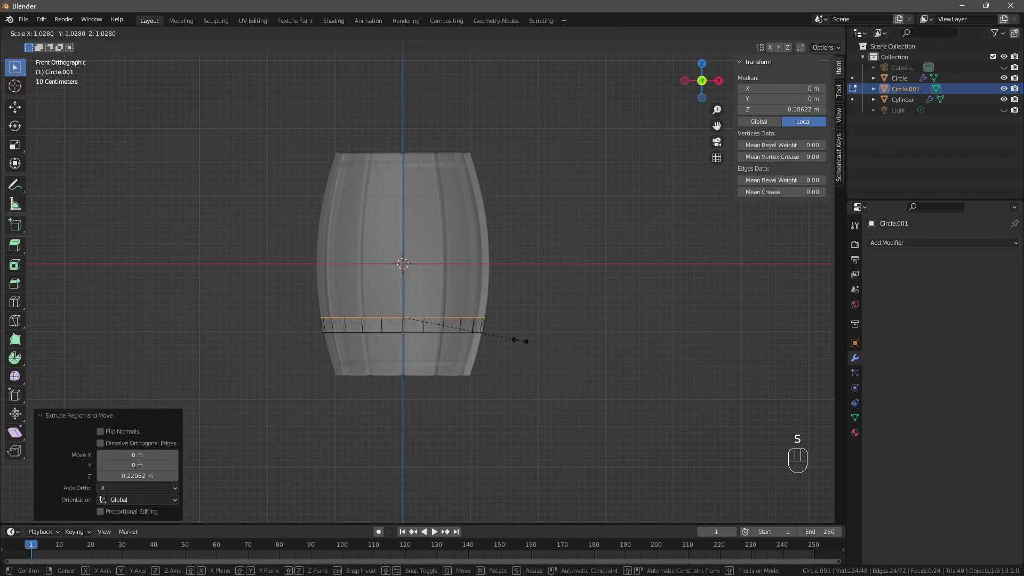
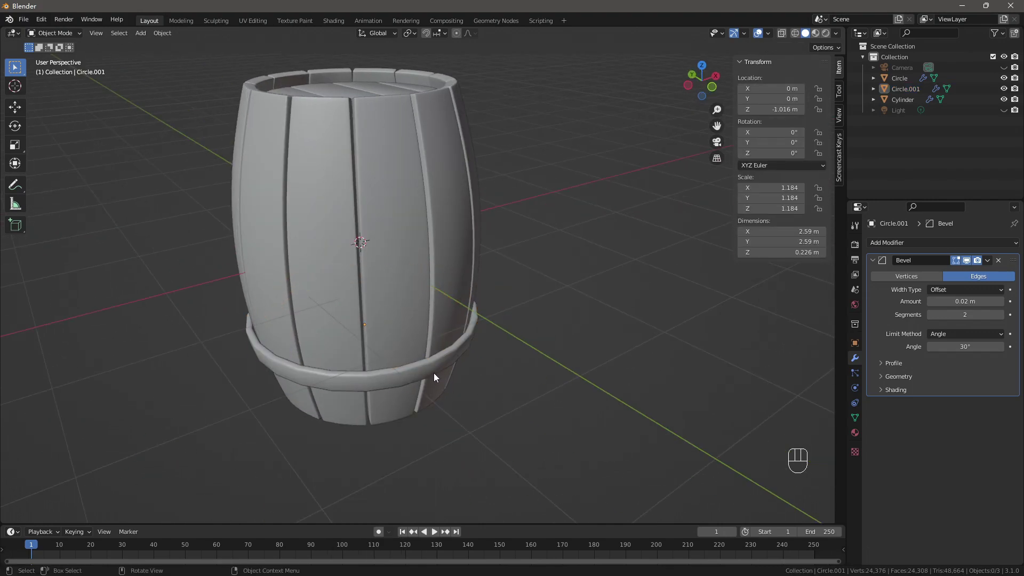
- Smooth the hoop and mirror it along Z only, using the Cylinder body as the mirror object
{"action": "key", "text": "ctrl+2"}
{"action": "left_click_drag", "start_coordinate": [437, 389], "coordinate": [451, 361]}
{"action": "key", "text": "KP_1"}
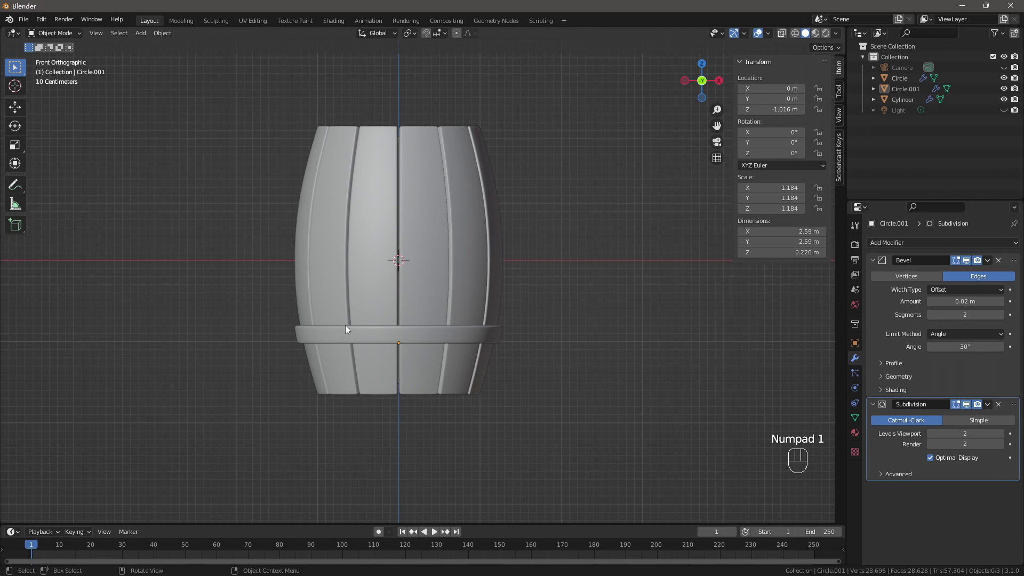
{"action": "left_click", "coordinate": [432, 333]}
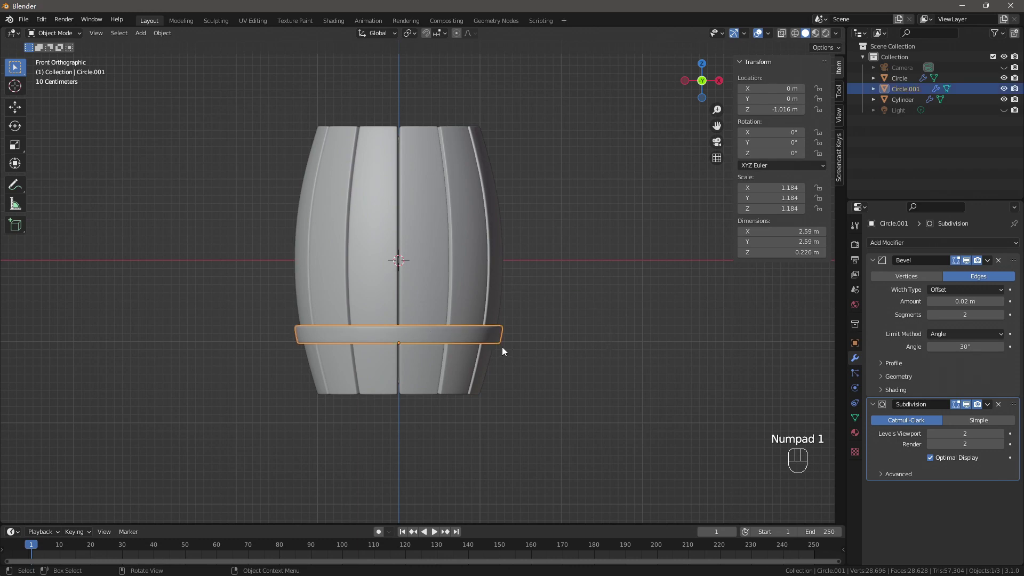
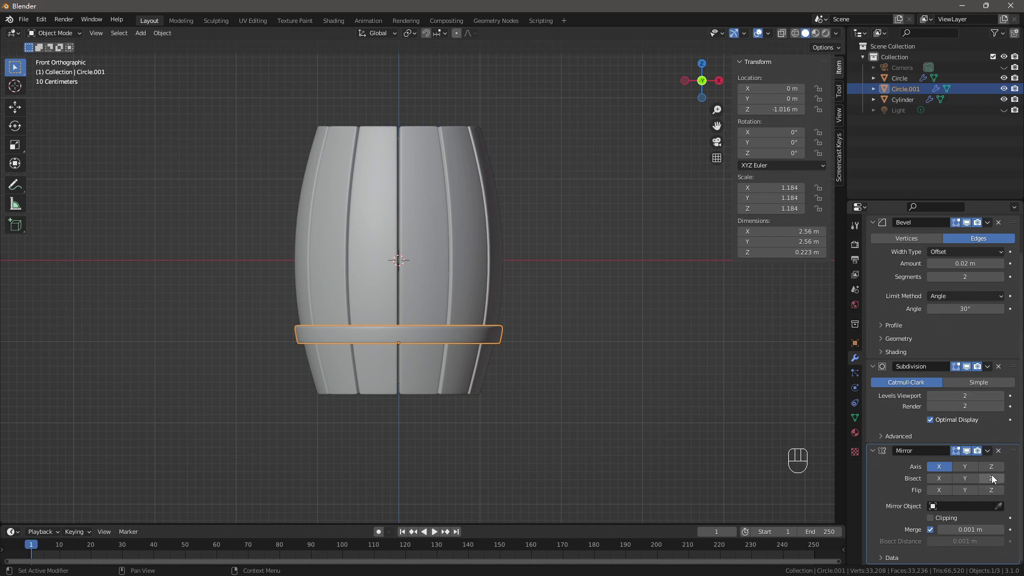
{"action": "left_click", "coordinate": [993, 469]}
{"action": "left_click", "coordinate": [937, 466]}
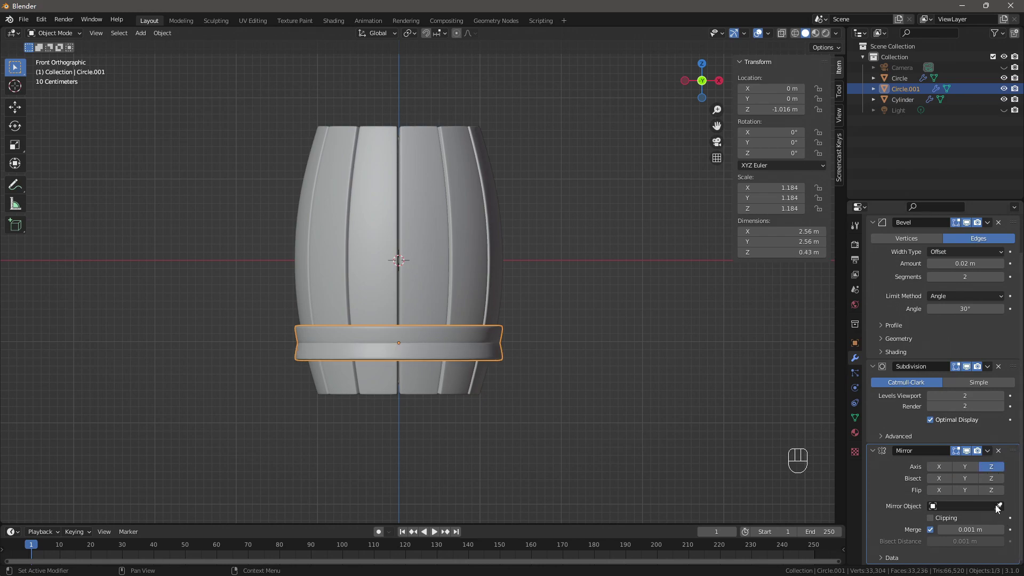
{"action": "left_click", "coordinate": [997, 508]}
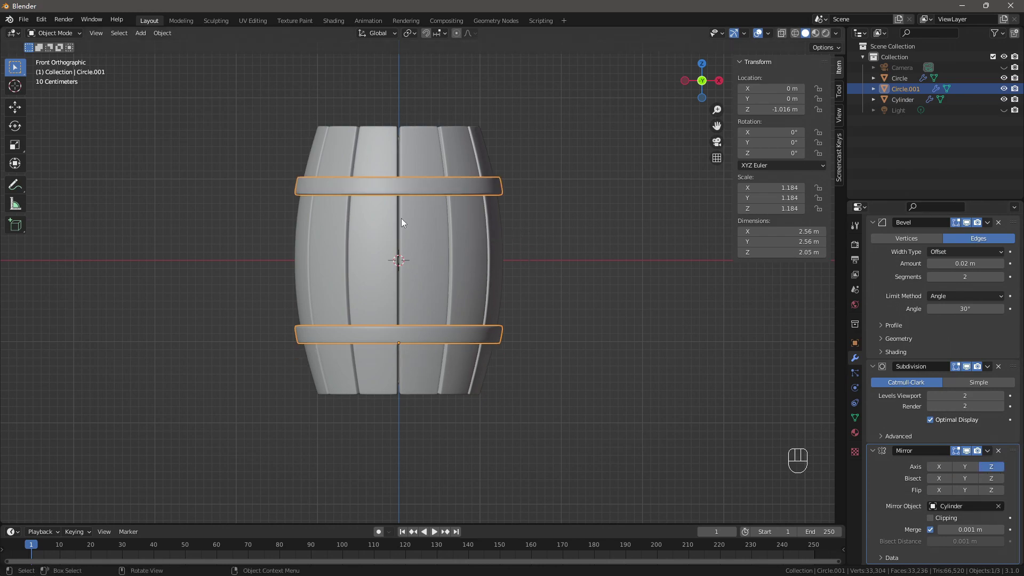
- Orbit around the barrel to check the upper and lower hoops
{"action": "left_click_drag", "start_coordinate": [491, 325], "coordinate": [434, 320]}
{"action": "left_click_drag", "start_coordinate": [474, 336], "coordinate": [861, 424]}
{"action": "left_click", "coordinate": [861, 424]}
{"action": "double_click", "coordinate": [877, 484]}
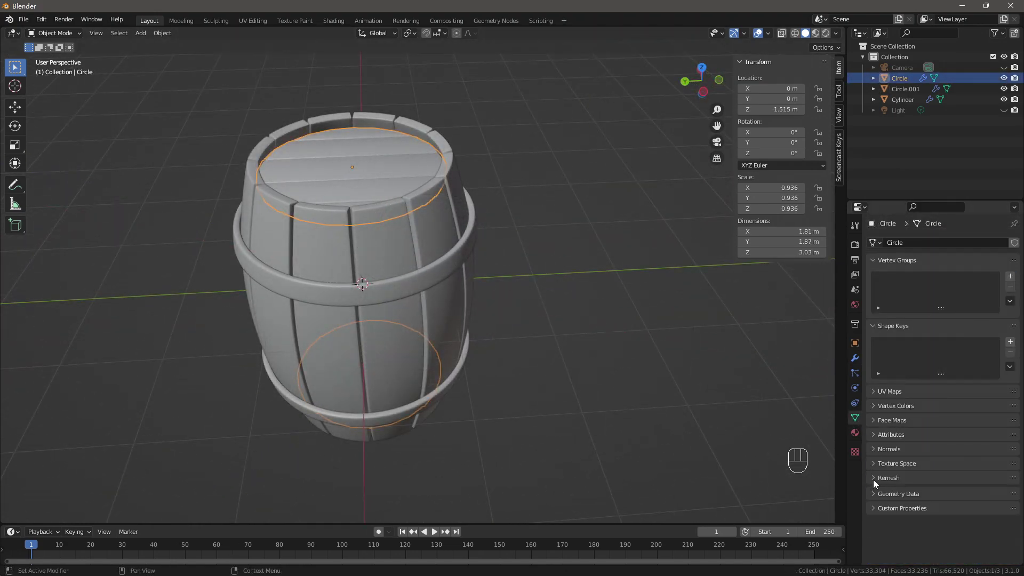
- Enable the Face Orientation overlay so staves and lid show red and the hoops blue
{"action": "left_click", "coordinate": [876, 455]}
{"action": "left_click", "coordinate": [935, 468]}
{"action": "left_click", "coordinate": [425, 240]}
{"action": "left_click", "coordinate": [933, 468]}
{"action": "left_click", "coordinate": [439, 272]}
{"action": "left_click", "coordinate": [928, 467]}
- Orbit around the barrel to inspect the face orientation from the ends and sides
{"action": "left_click_drag", "start_coordinate": [455, 391], "coordinate": [542, 423]}
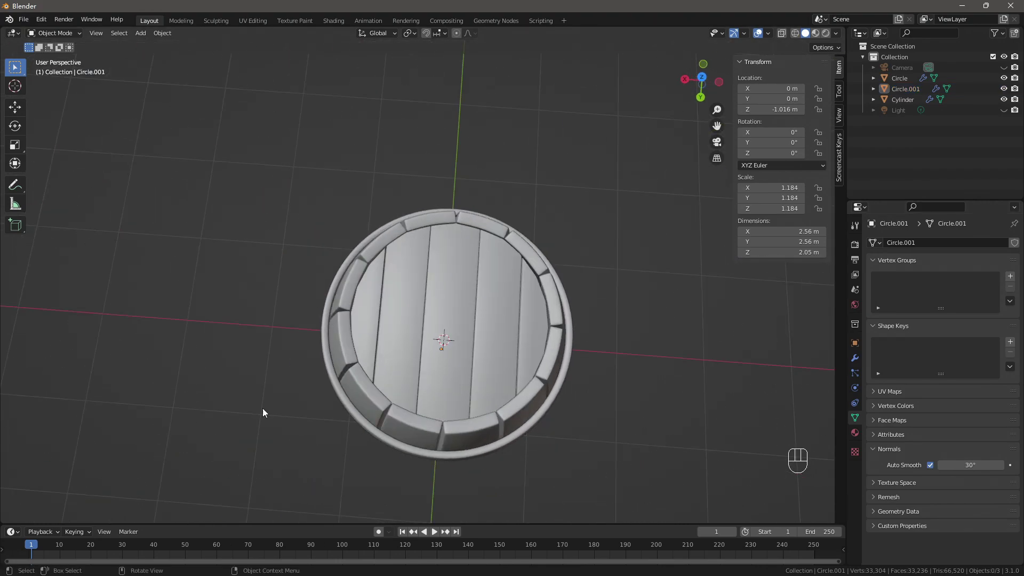
{"action": "left_click_drag", "start_coordinate": [595, 517], "coordinate": [342, 476]}
{"action": "left_click", "coordinate": [539, 400]}
{"action": "left_click_drag", "start_coordinate": [519, 386], "coordinate": [368, 366]}
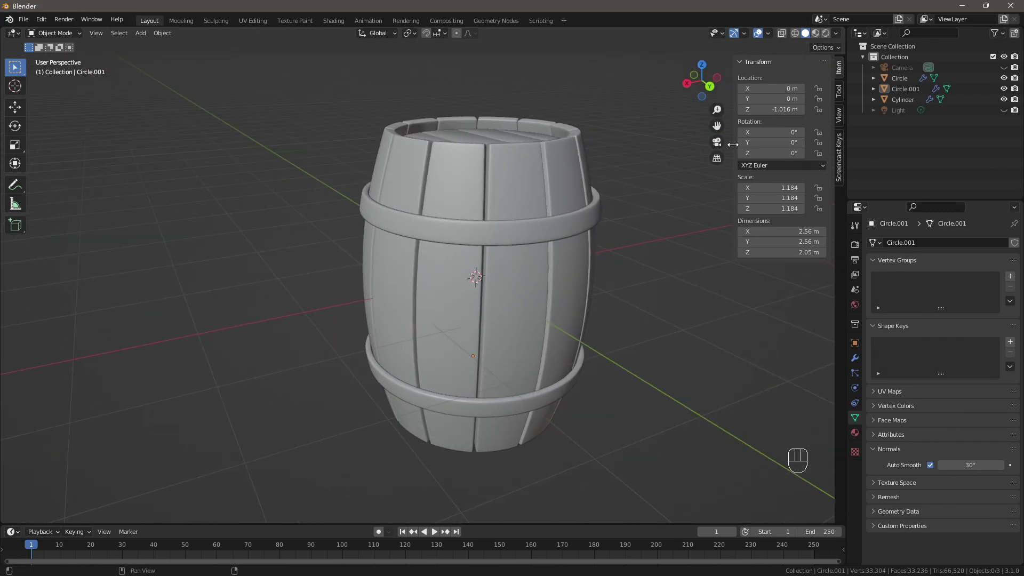
{"action": "left_click_drag", "start_coordinate": [675, 229], "coordinate": [666, 177]}
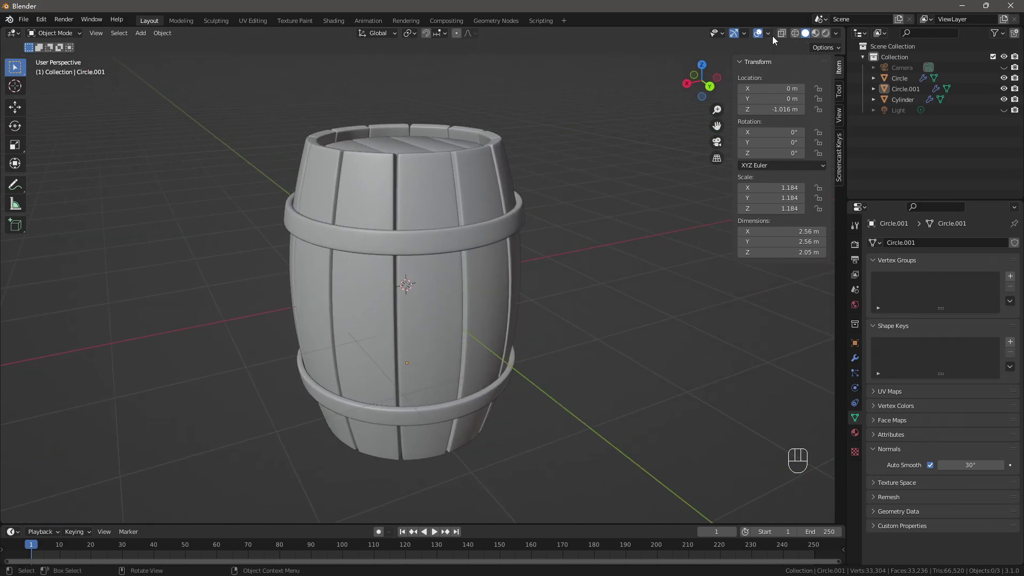
{"action": "left_click_drag", "start_coordinate": [774, 38], "coordinate": [592, 314]}
{"action": "left_click_drag", "start_coordinate": [616, 294], "coordinate": [624, 333]}
{"action": "left_click_drag", "start_coordinate": [638, 387], "coordinate": [619, 357]}
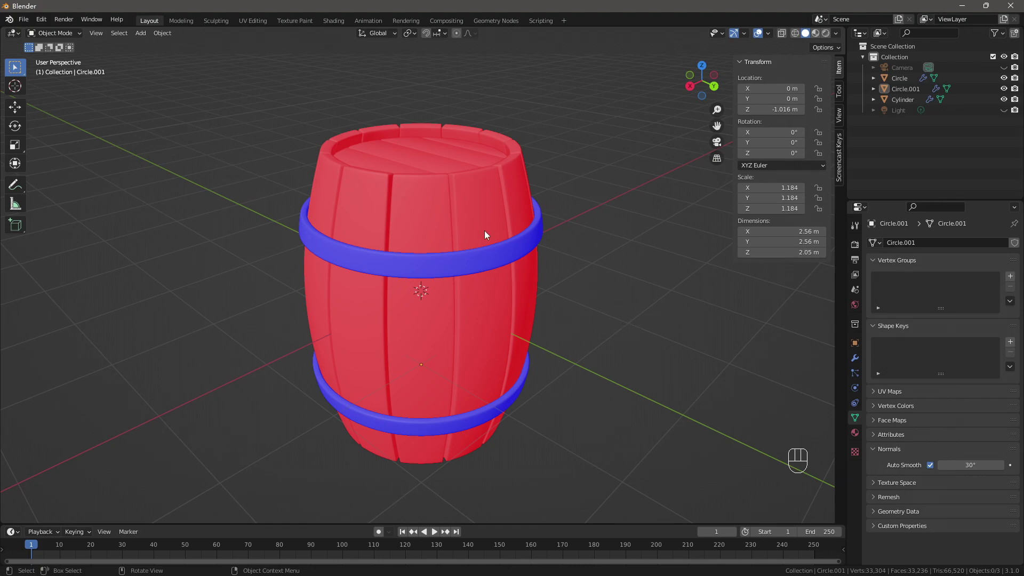
- Select all of the barrel body's geometry and recalculate its normals to face outward
{"action": "key", "text": "Tab"}
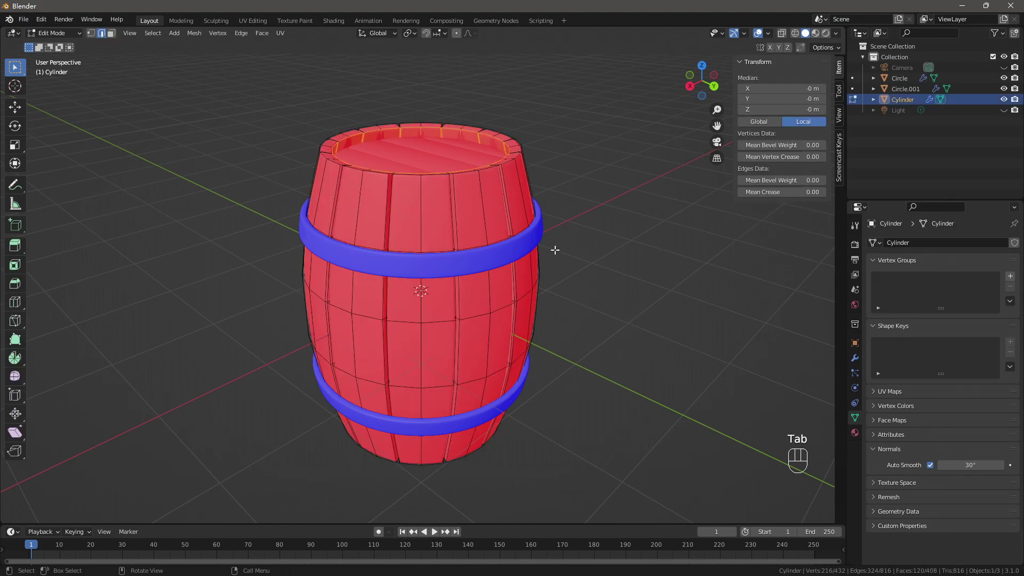
{"action": "key", "text": "a"}
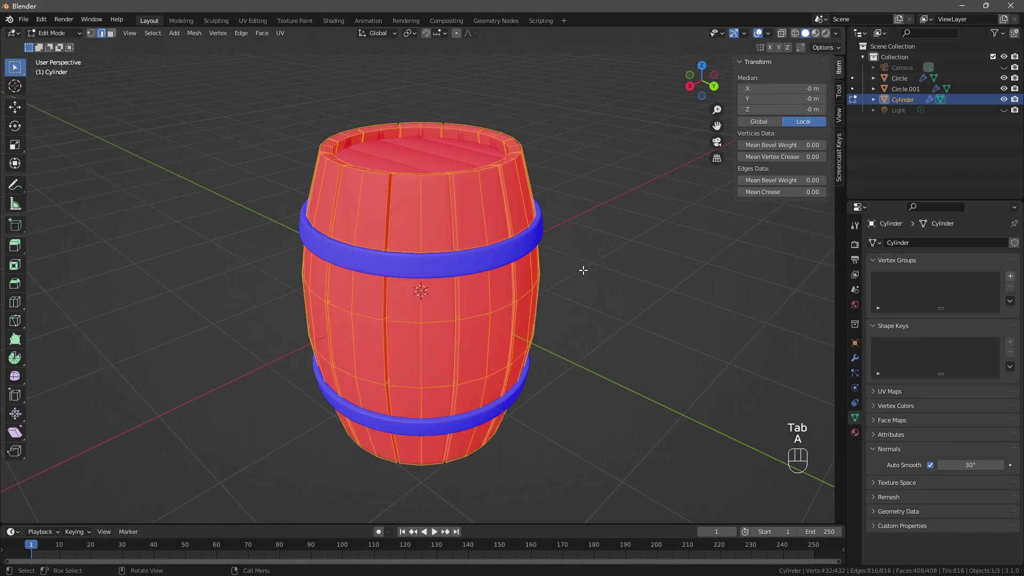
{"action": "key", "text": "ctrl+shift+n"}
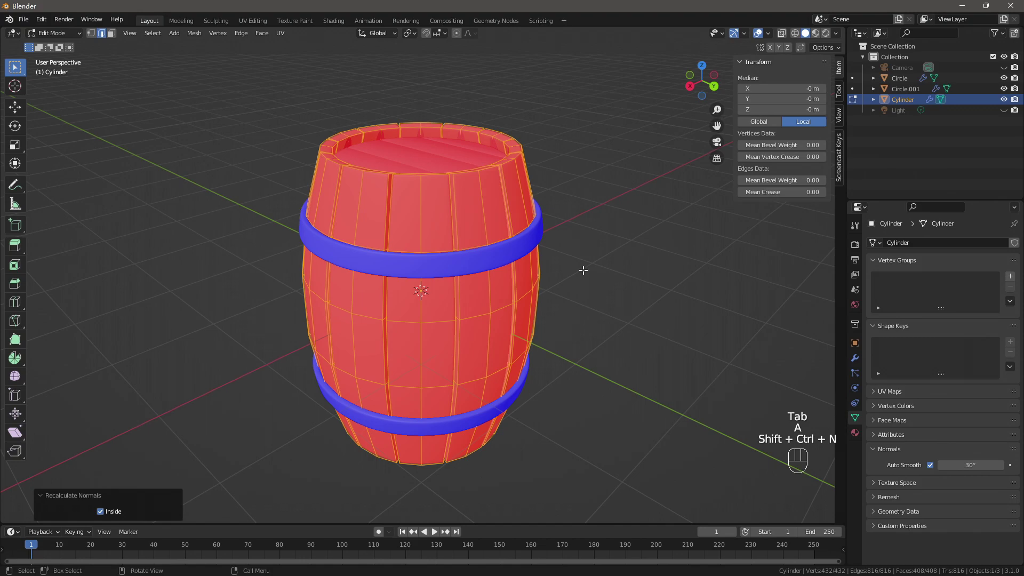
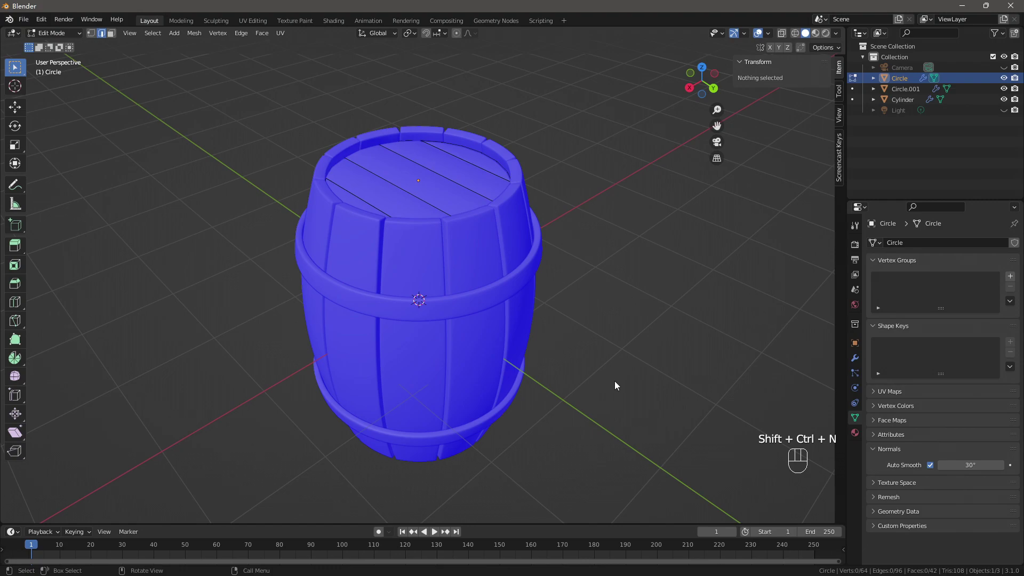
{"action": "key", "text": "Tab"}
- Orbit around the barrel to confirm every part now faces outward
{"action": "left_click", "coordinate": [648, 387]}
{"action": "left_click_drag", "start_coordinate": [552, 362], "coordinate": [535, 336]}
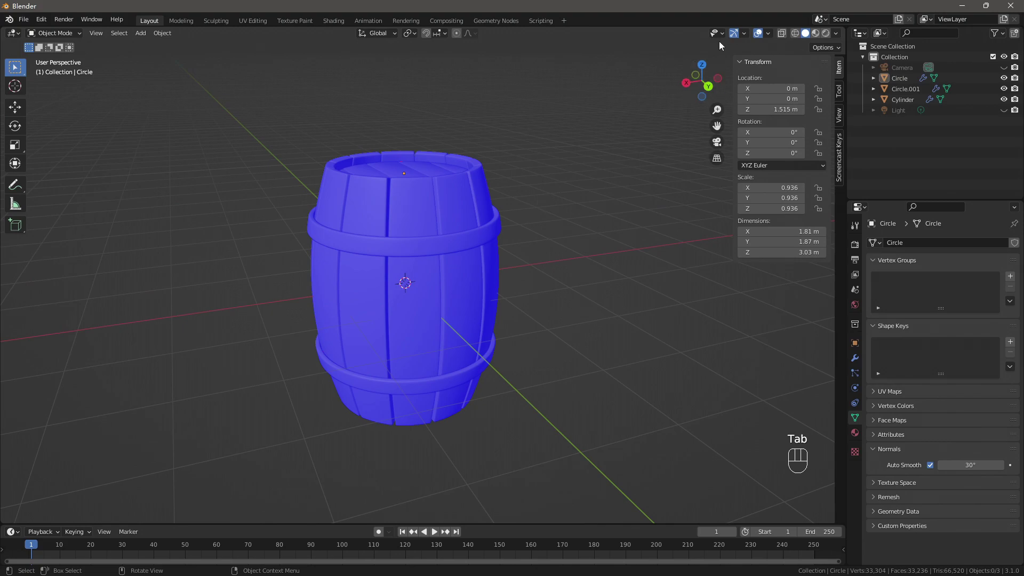
{"action": "left_click_drag", "start_coordinate": [768, 37], "coordinate": [614, 345]}
{"action": "left_click_drag", "start_coordinate": [597, 327], "coordinate": [649, 325]}
- Give the Cylinder staves a warm brown material named M_Wood_Dark in Material Preview
{"action": "left_click_drag", "start_coordinate": [625, 320], "coordinate": [512, 334]}
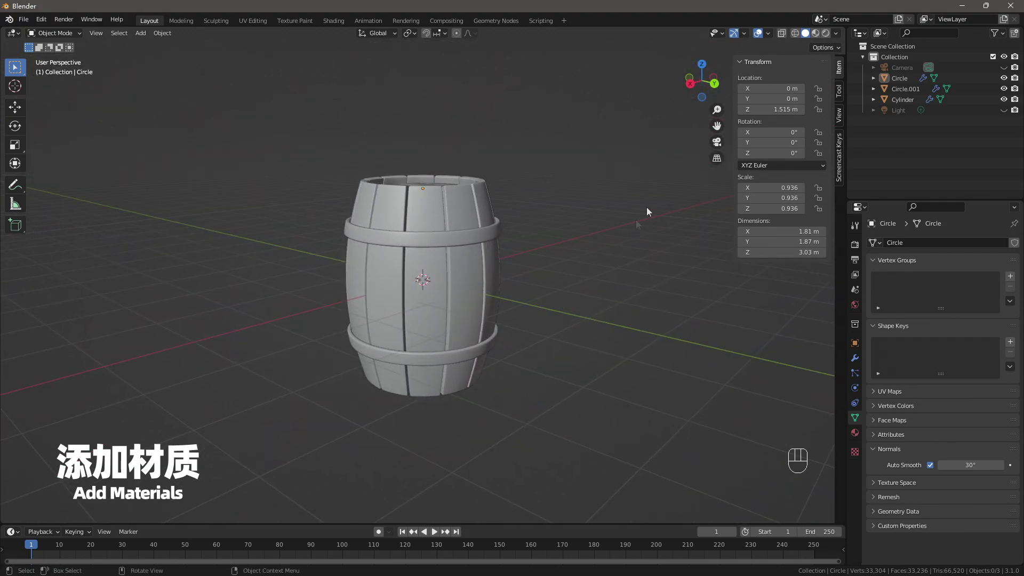
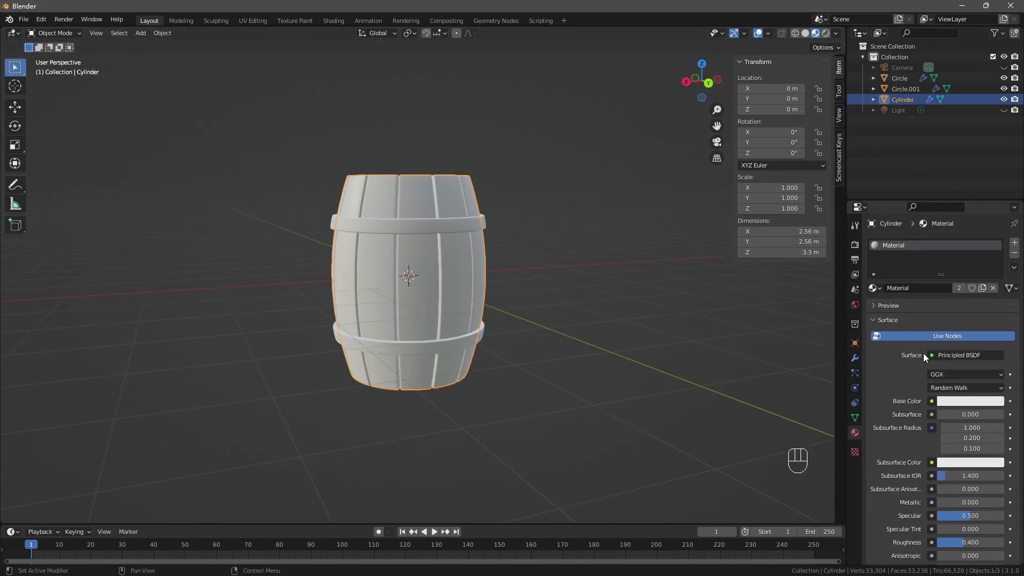
{"action": "left_click_drag", "start_coordinate": [909, 293], "coordinate": [926, 307]}
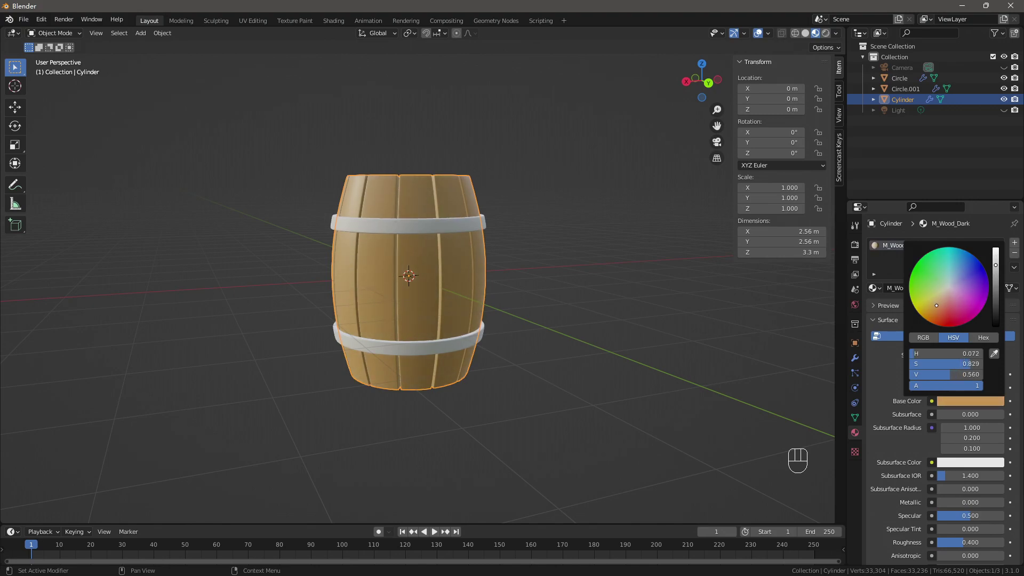
{"action": "left_click_drag", "start_coordinate": [737, 351], "coordinate": [681, 382]}
{"action": "left_click_drag", "start_coordinate": [681, 382], "coordinate": [678, 384]}
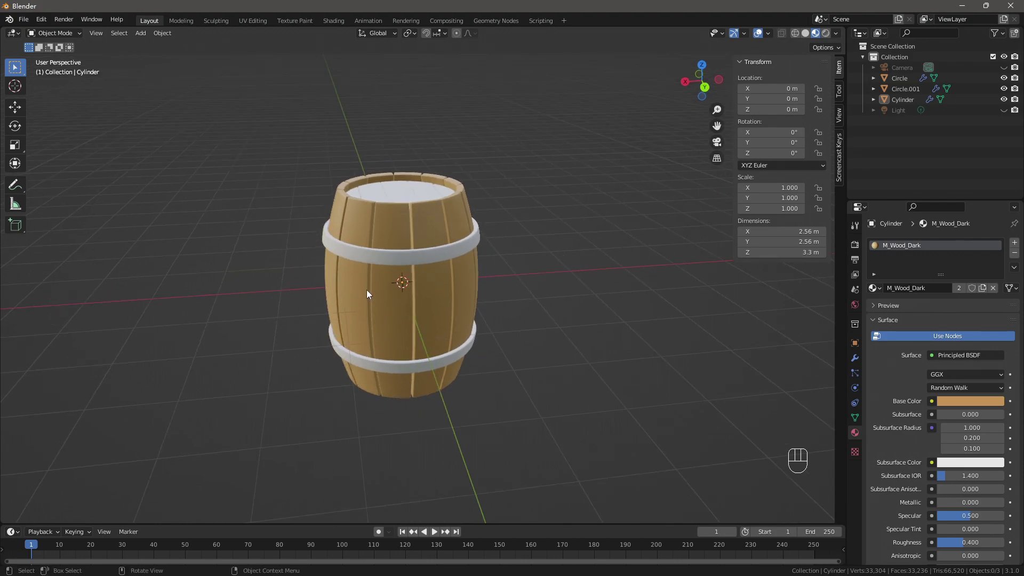
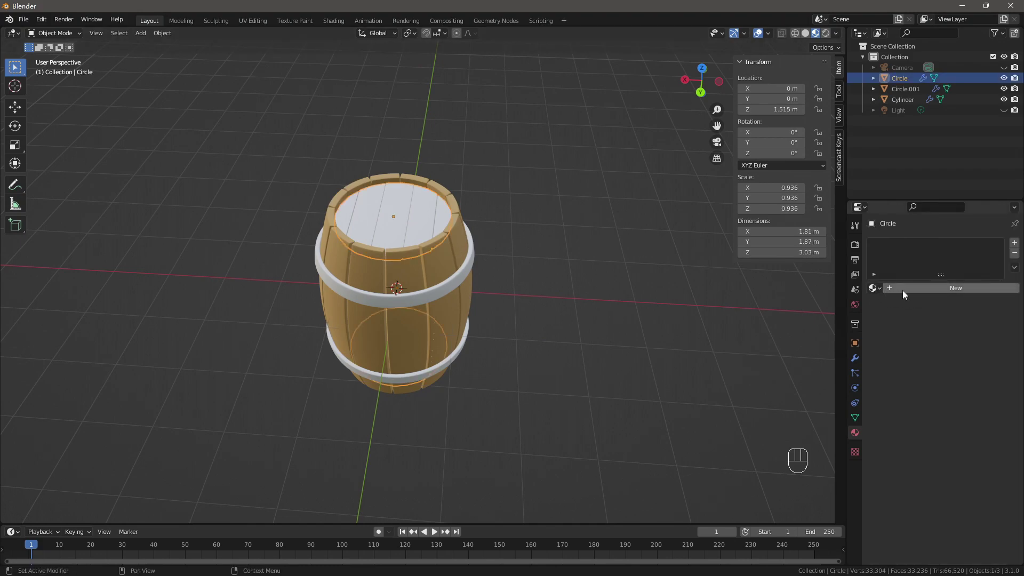
- Give the lids a pale tan, fully rough material named M_Wood_Light
{"action": "left_click_drag", "start_coordinate": [903, 293], "coordinate": [858, 278]}
{"action": "key", "text": "o"}
{"action": "left_click_drag", "start_coordinate": [628, 311], "coordinate": [638, 286]}
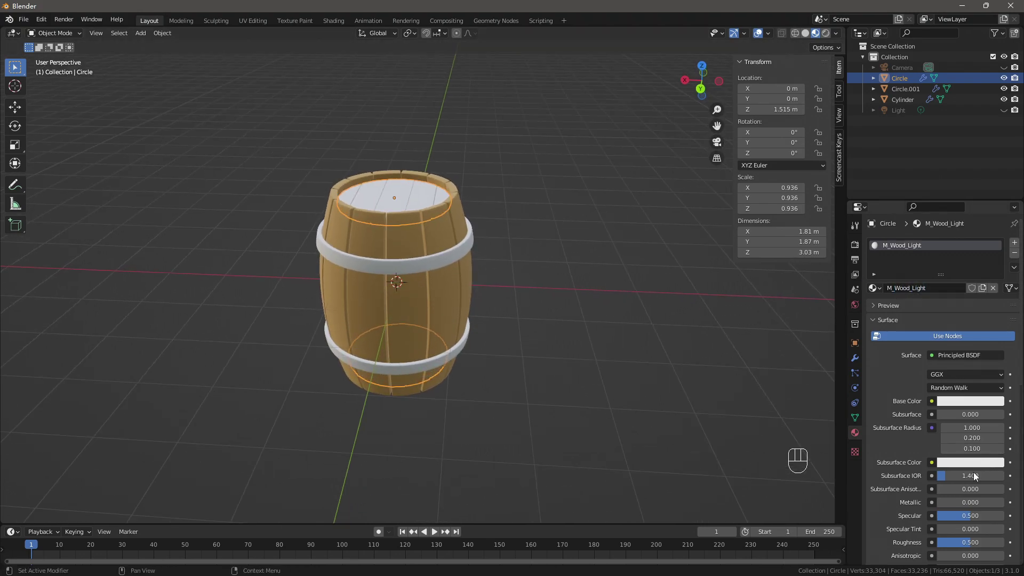
{"action": "left_click", "coordinate": [974, 547]}
{"action": "left_click", "coordinate": [958, 403]}
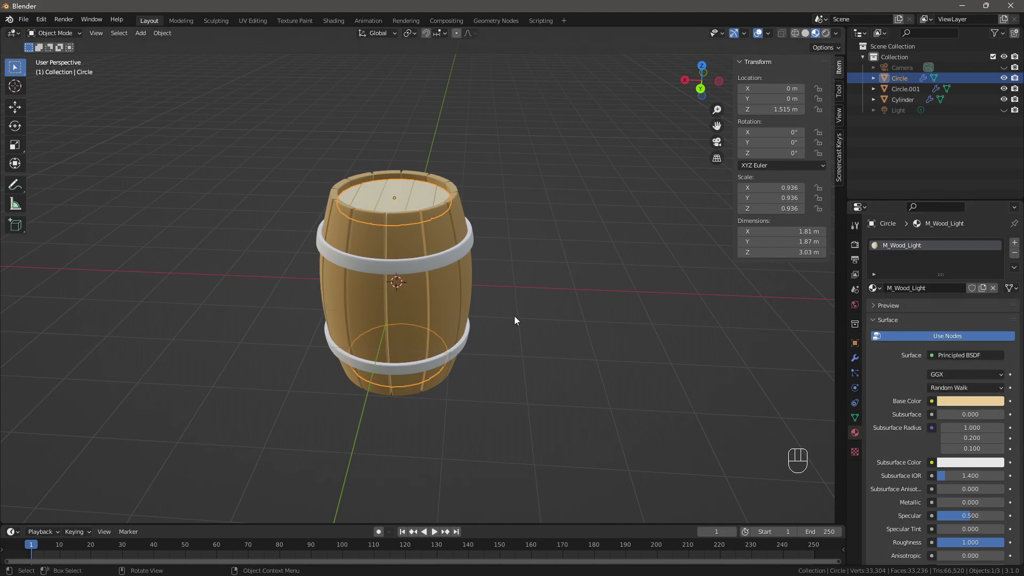
{"action": "left_click_drag", "start_coordinate": [528, 361], "coordinate": [535, 377]}
{"action": "left_click_drag", "start_coordinate": [466, 323], "coordinate": [467, 277]}
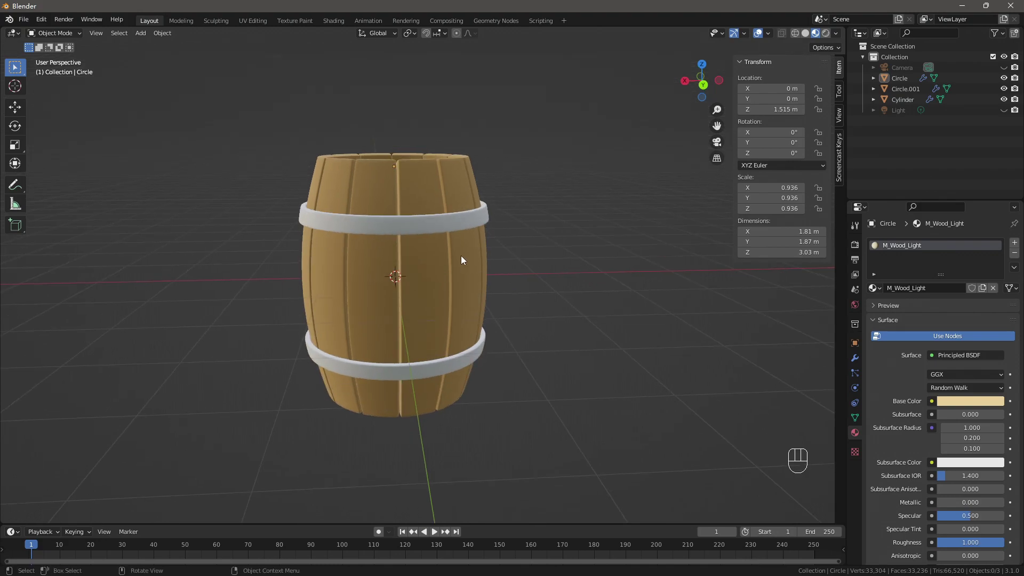
{"action": "left_click", "coordinate": [448, 224]}
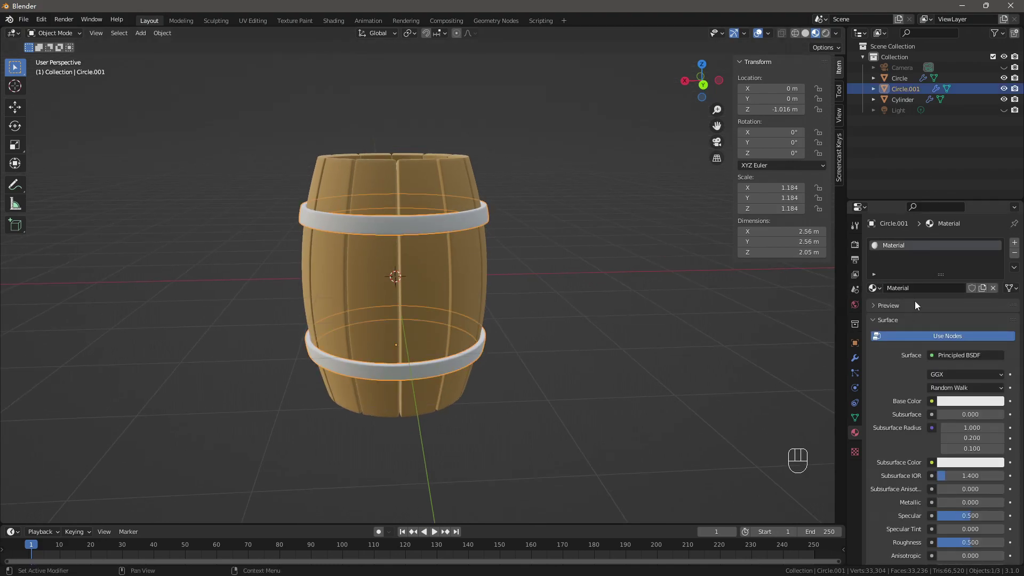
- Give the hoops a grey M_Metal material with Metallic 1.0 and roughness about 0.33
{"action": "left_click_drag", "start_coordinate": [918, 295], "coordinate": [925, 327]}
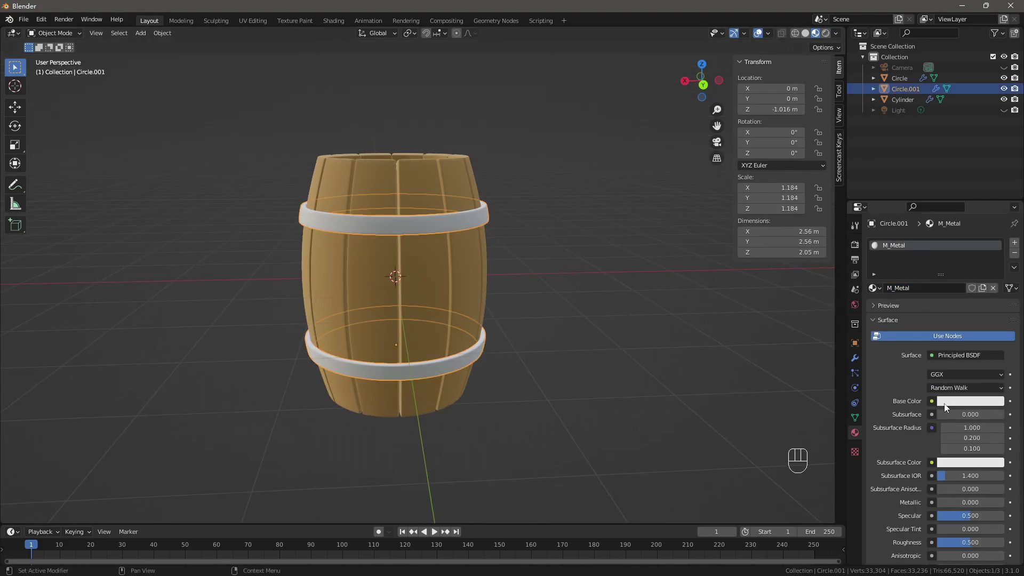
{"action": "left_click", "coordinate": [964, 408]}
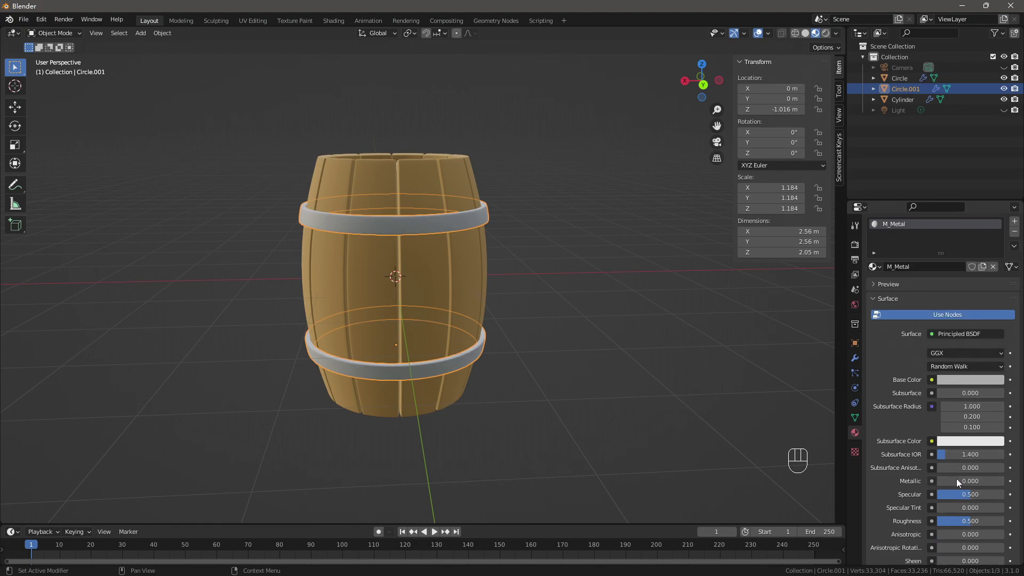
{"action": "left_click", "coordinate": [951, 485]}
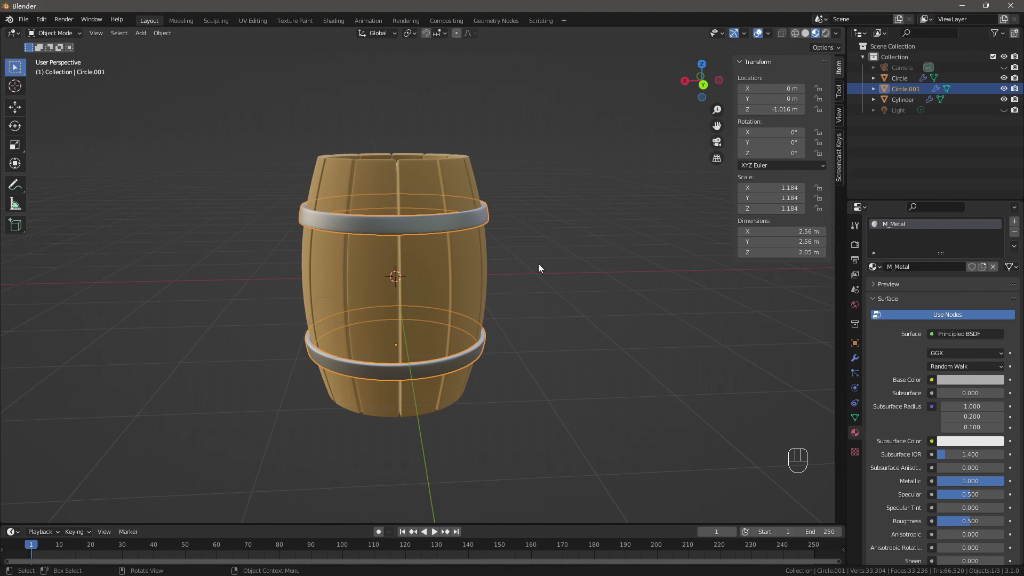
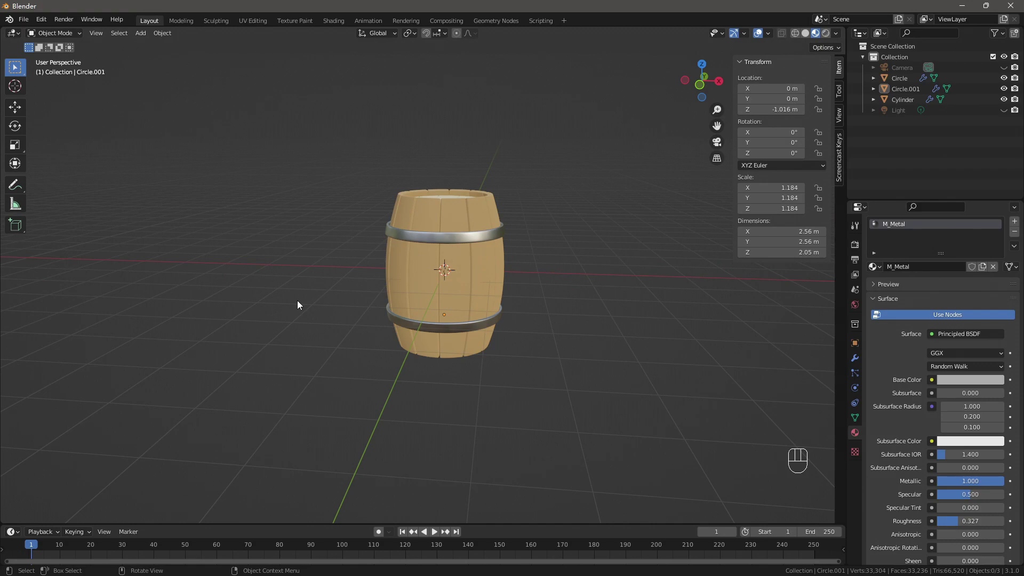
{"action": "key", "text": "KP_1"}
{"action": "left_click_drag", "start_coordinate": [534, 282], "coordinate": [488, 352]}
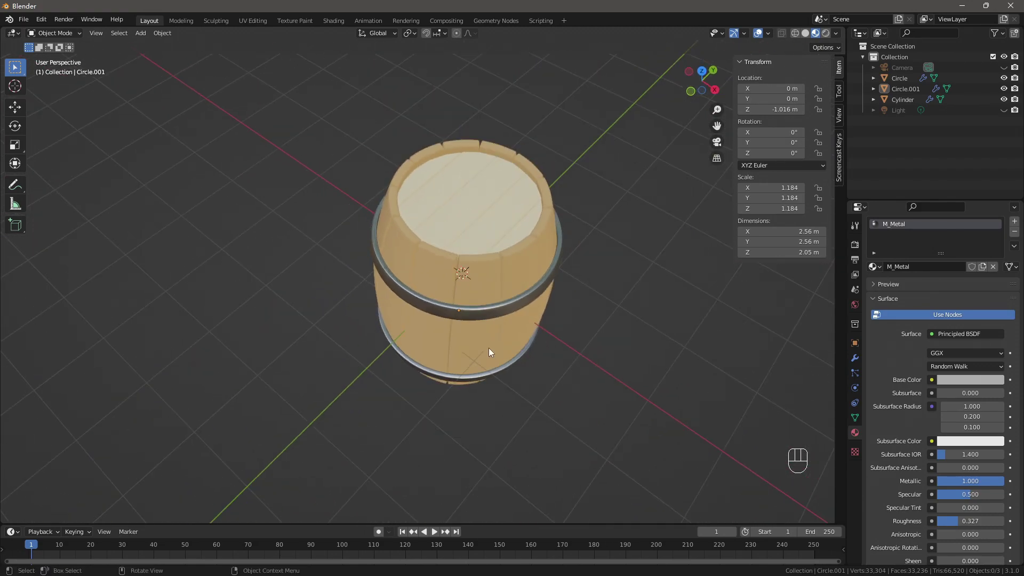
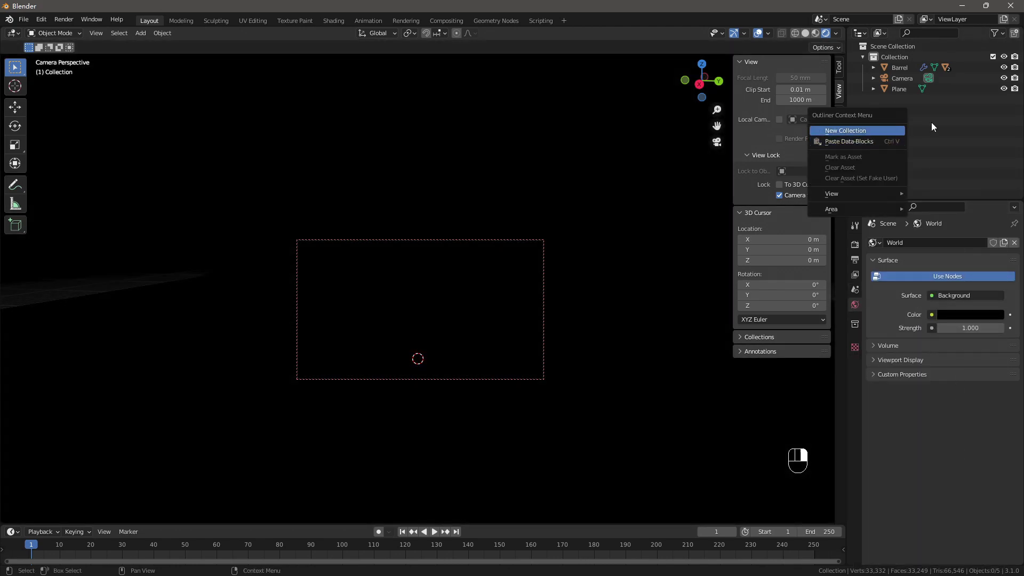
- Add an area light to the scene above the barrel
{"action": "key", "text": "shift+a"}
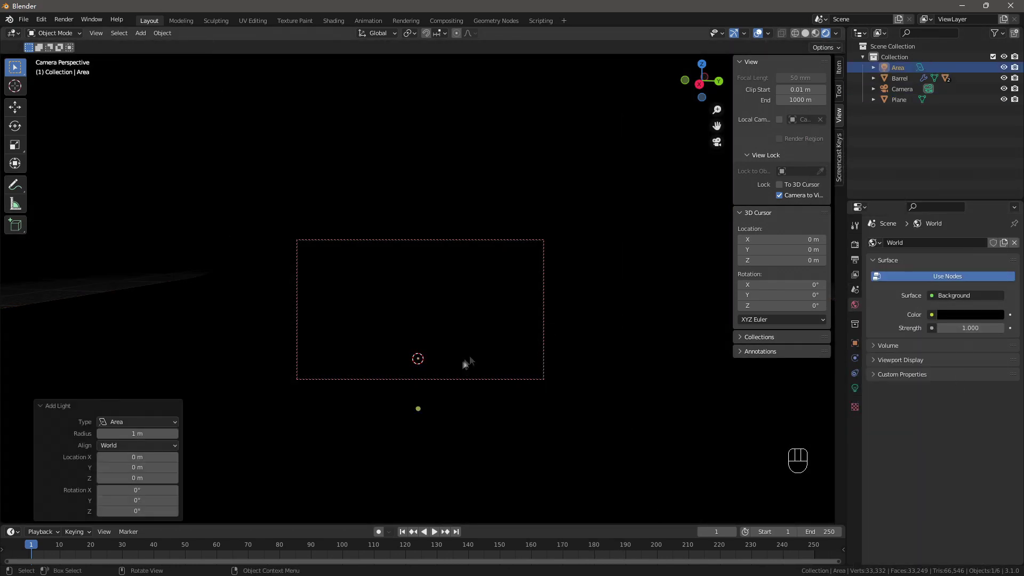